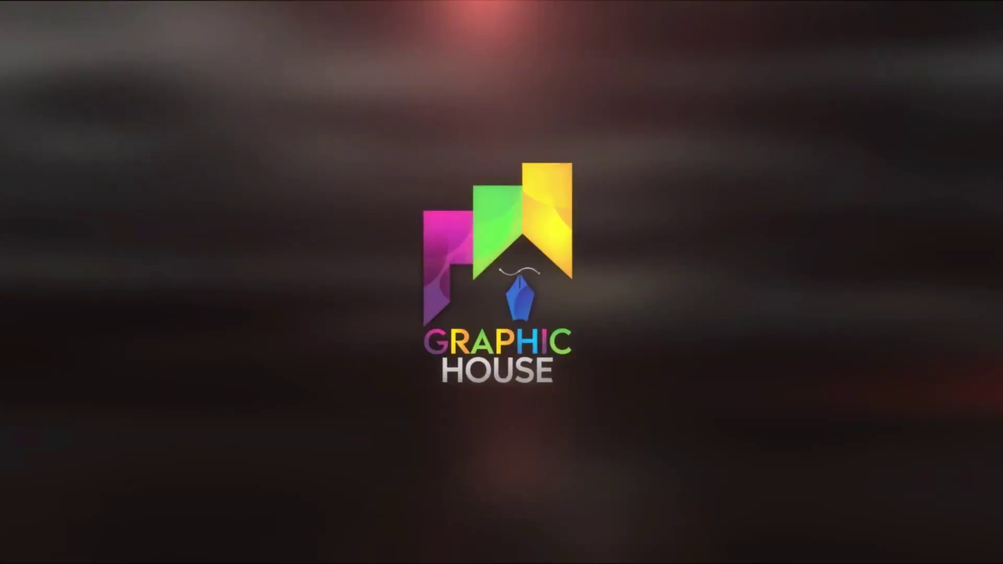
- Draw a page-frame rectangle over the brochure and fade the reference to 50 uniform transparency
double_click(407, 201)
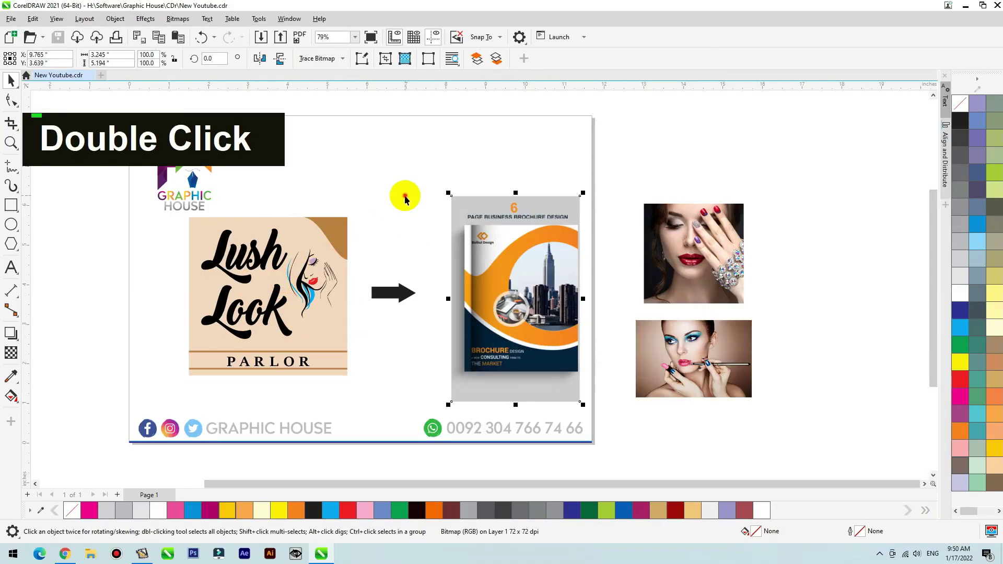
key("F2")
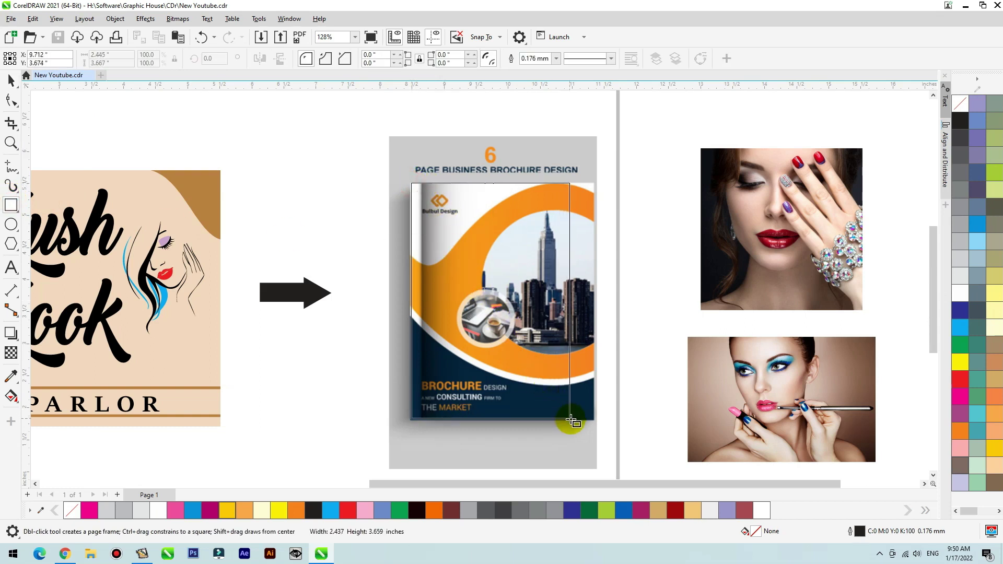
key("space")
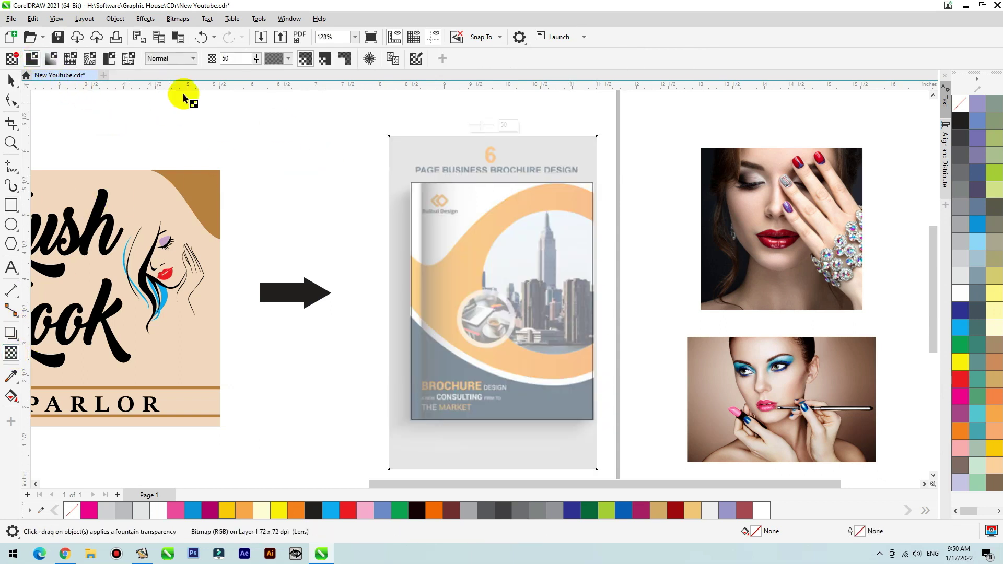
type("7|")
key("Return")
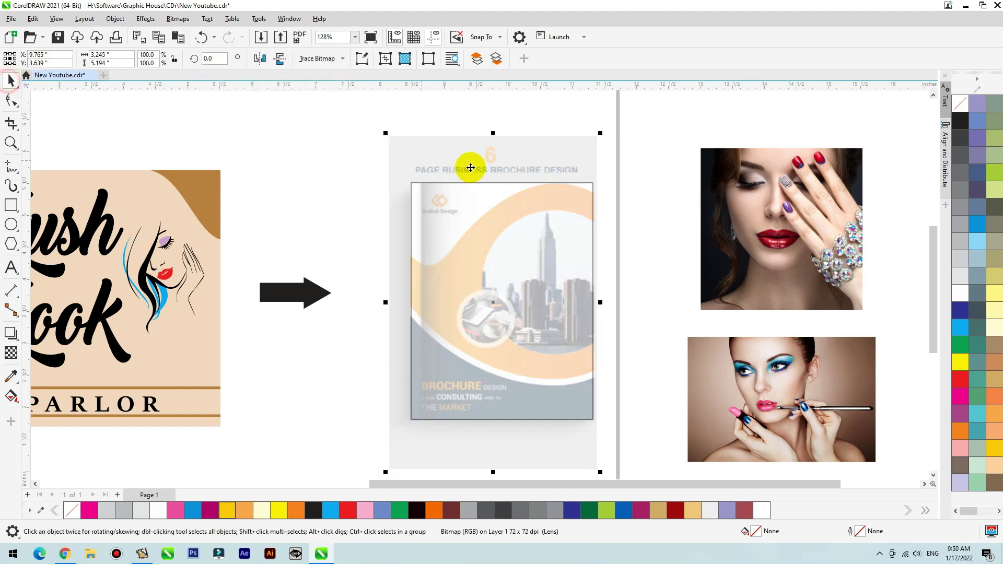
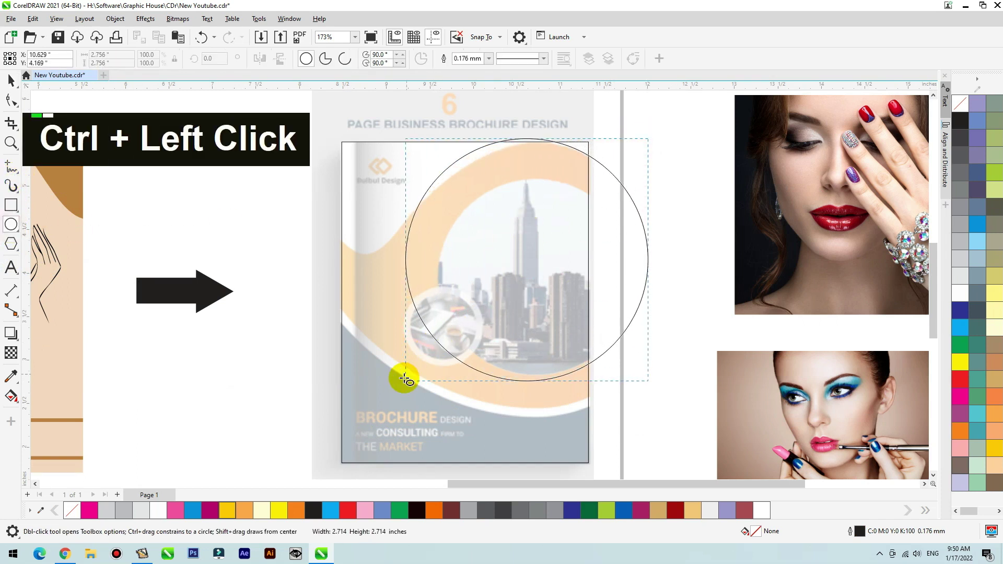
- Draw the large ring circle and a polyline outline tracing the cover swoosh
key("space")
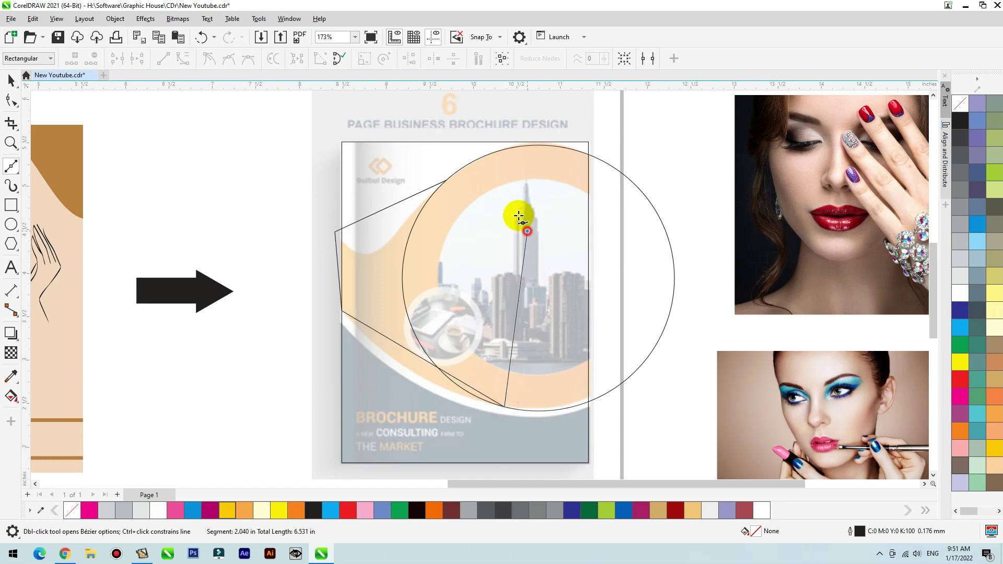
key("space")
double_click(435, 187)
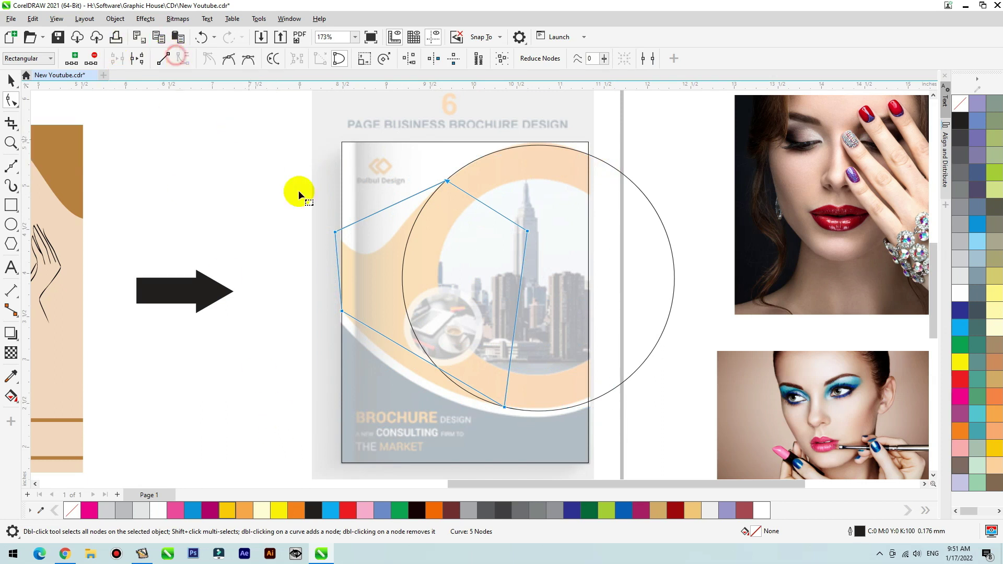
key("F2")
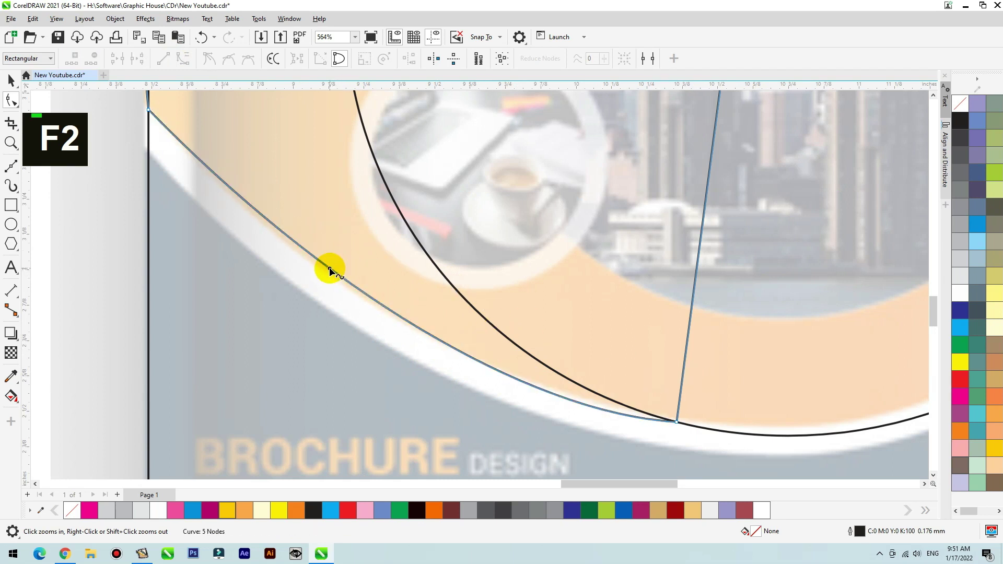
scroll("down", 3)
- Convert the outline's segments to curves and add a smaller inner circle for the ring
key("F2")
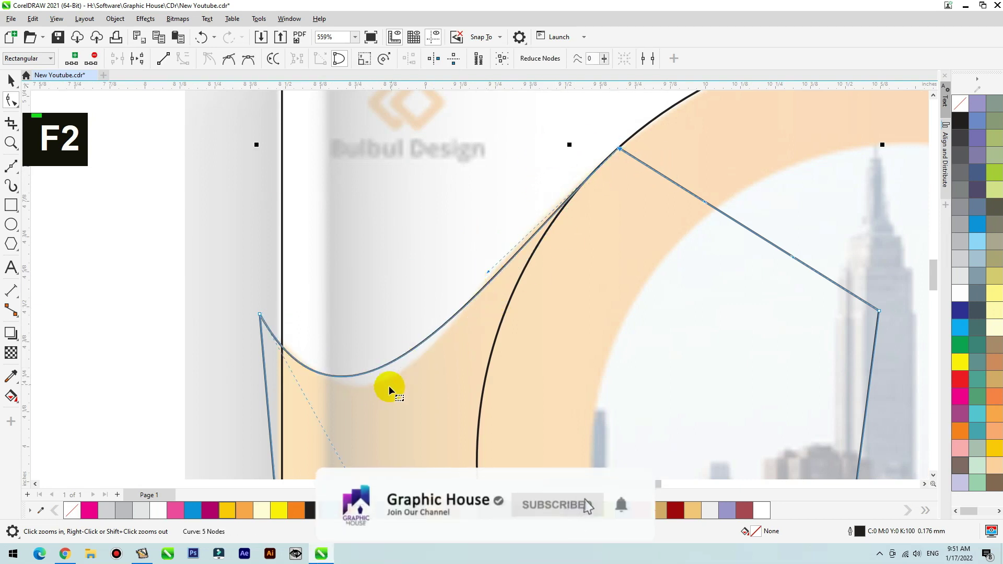
scroll("down", 3)
key("space")
left_click(636, 224)
key("ctrl+z")
- Weld the freeform curve with the large circle into one smooth swoosh outline
left_click(653, 147)
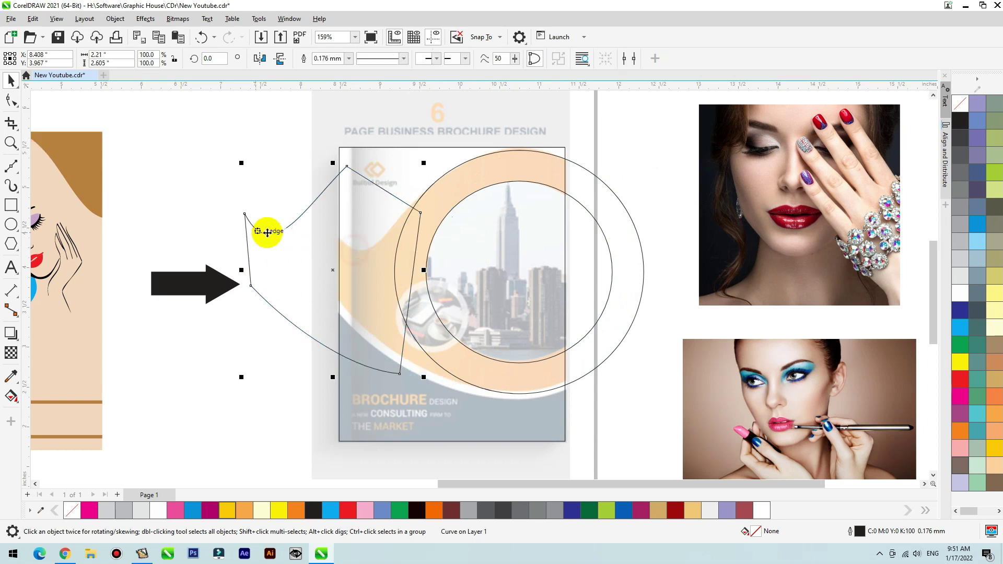
key("ctrl+z")
left_click(592, 171)
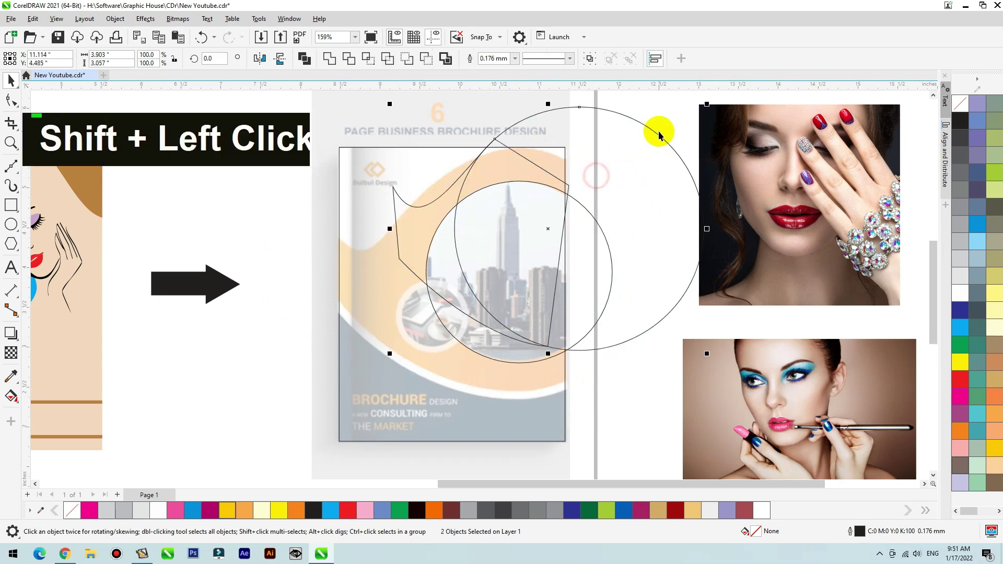
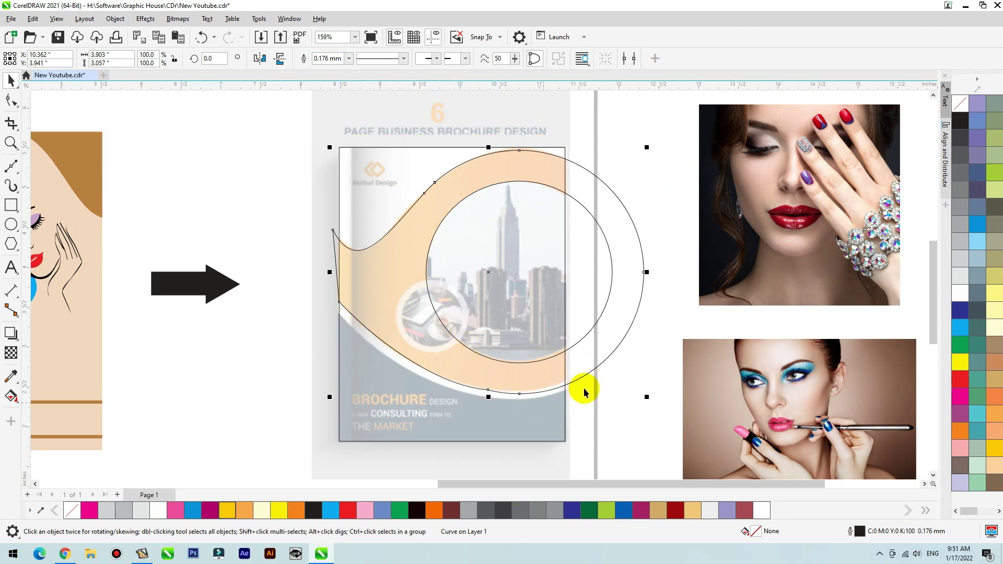
key("F2")
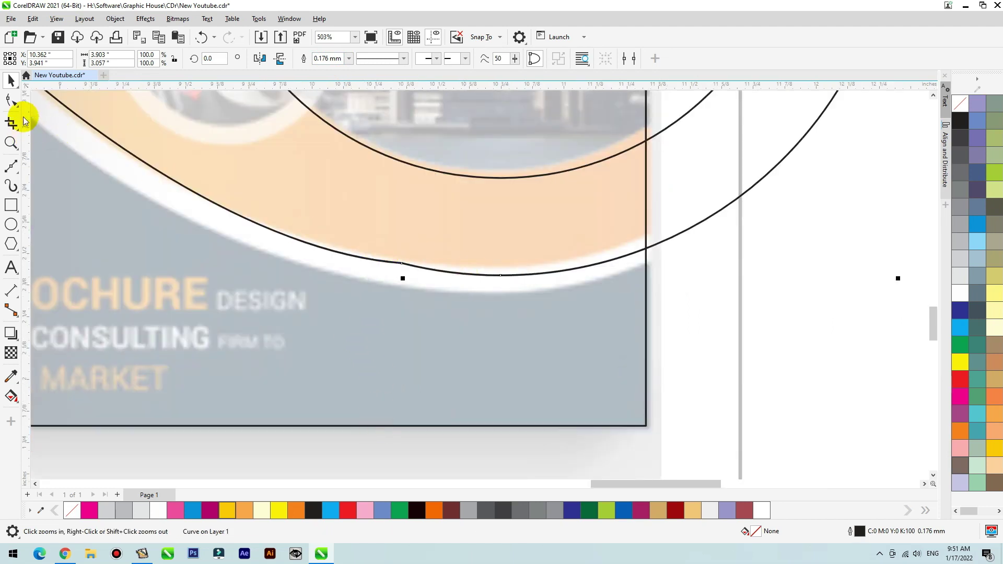
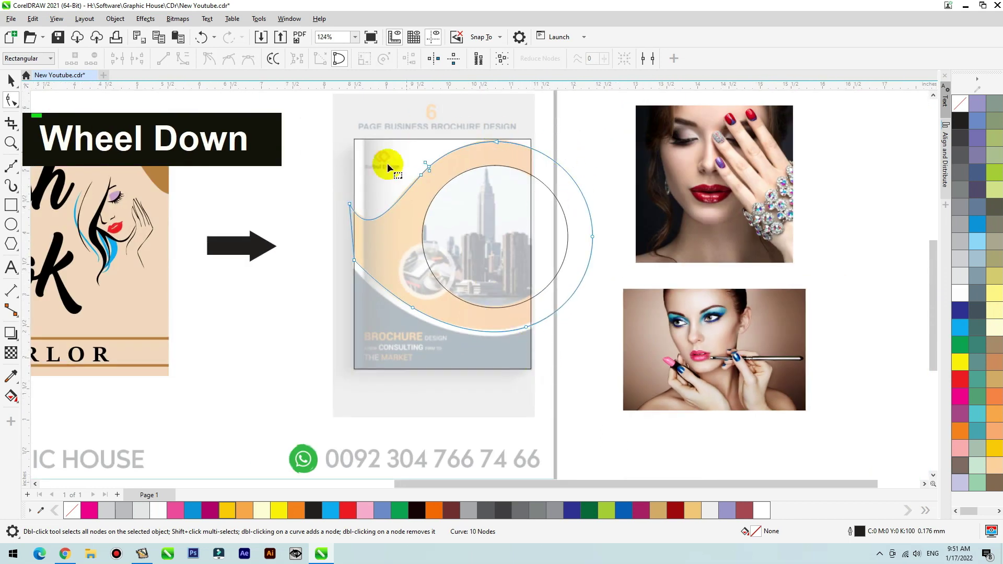
- Remove the brochure bitmap's transparency and move it beside the model photos
key("space")
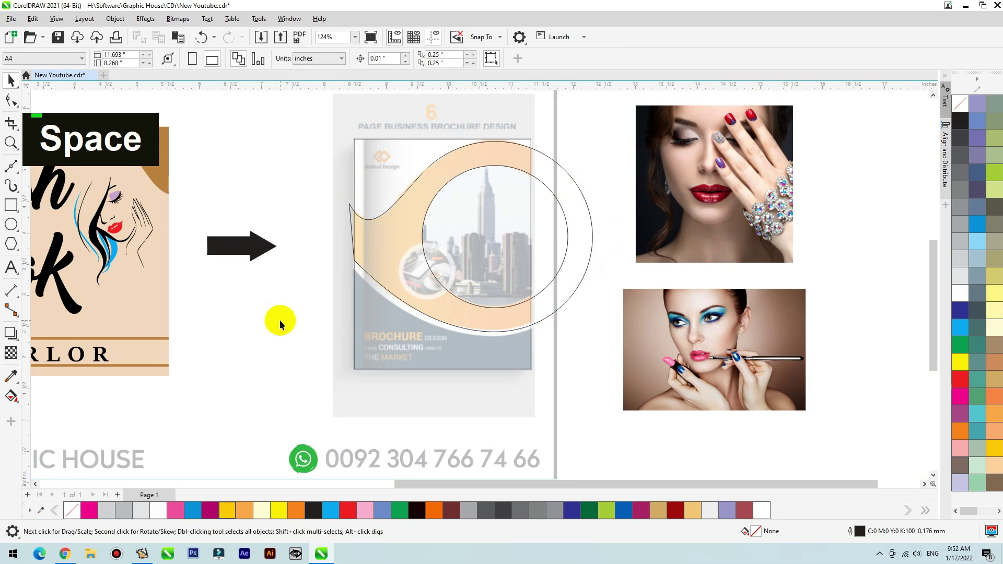
double_click(437, 367)
key("ctrl+z")
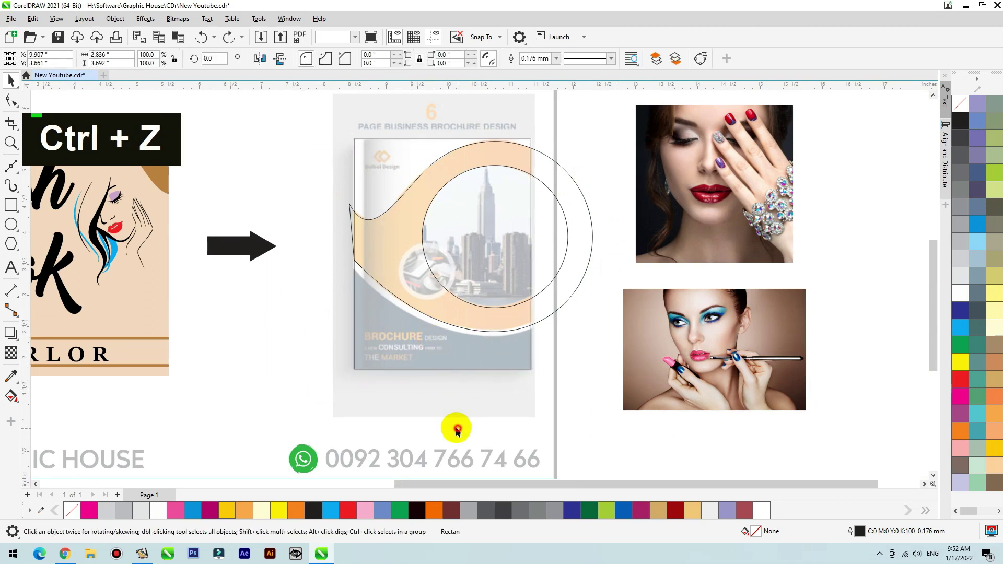
right_click(462, 396)
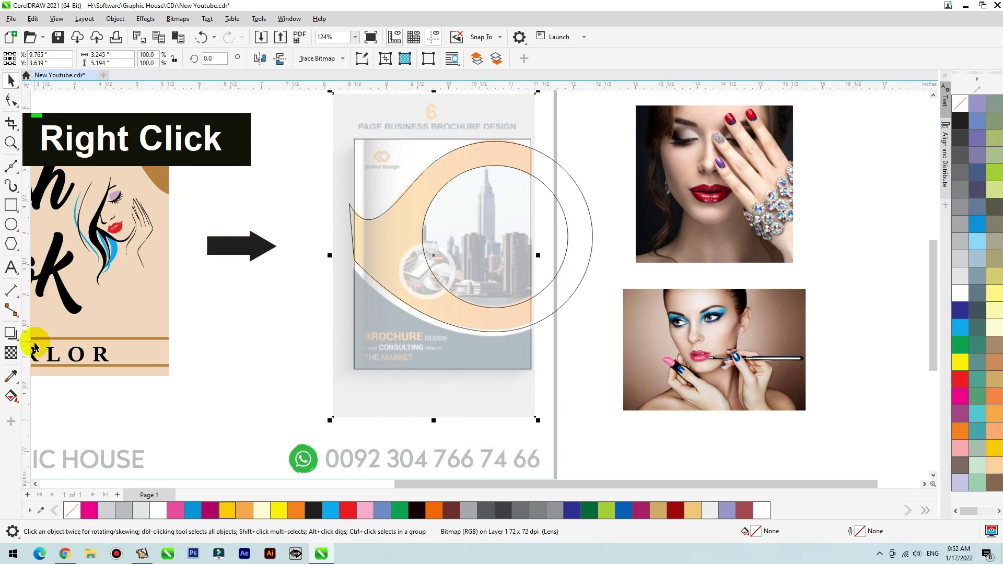
double_click(12, 78)
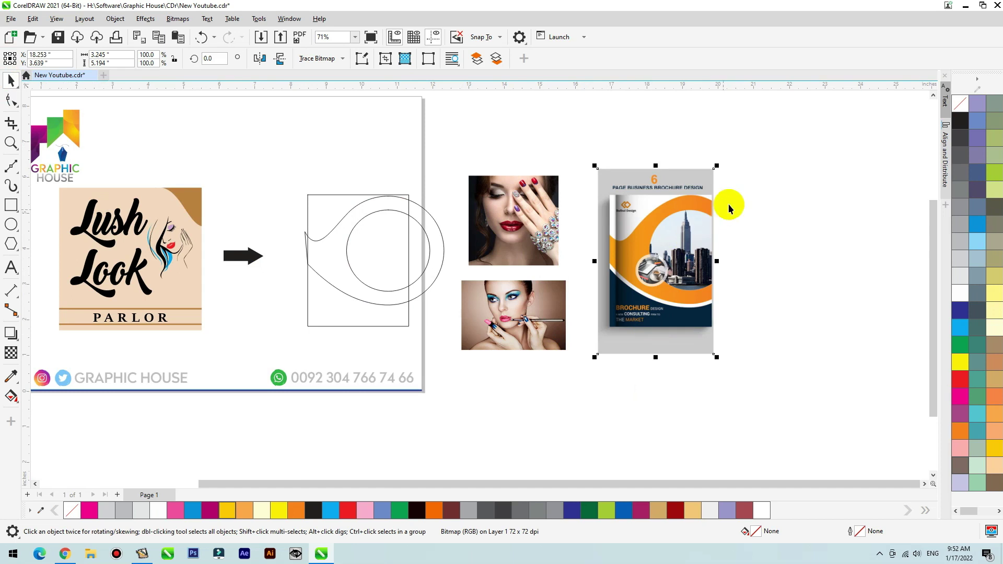
- Fill the swoosh with sampled orange, combine it with the inner circle and remove its outline
key("F2")
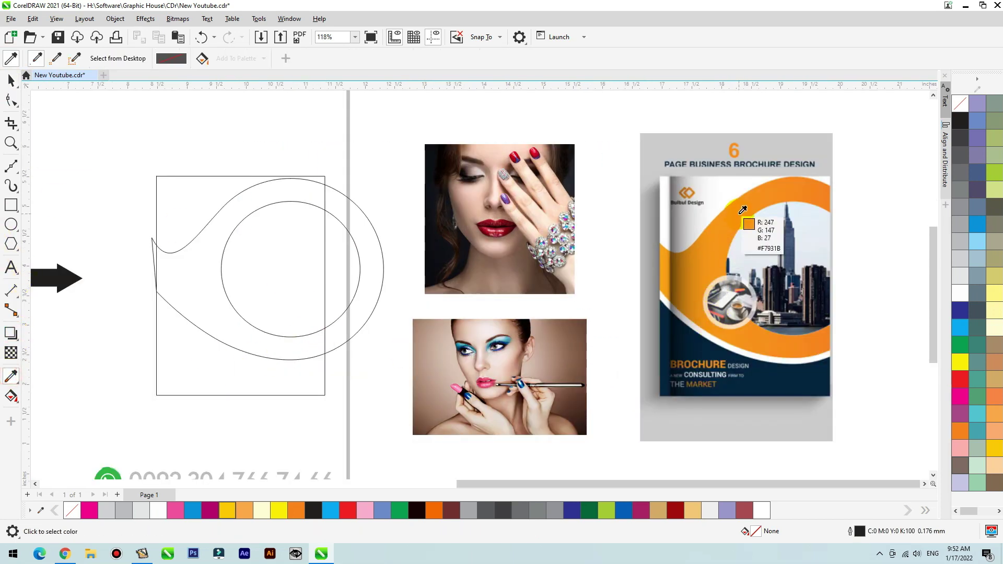
key("space")
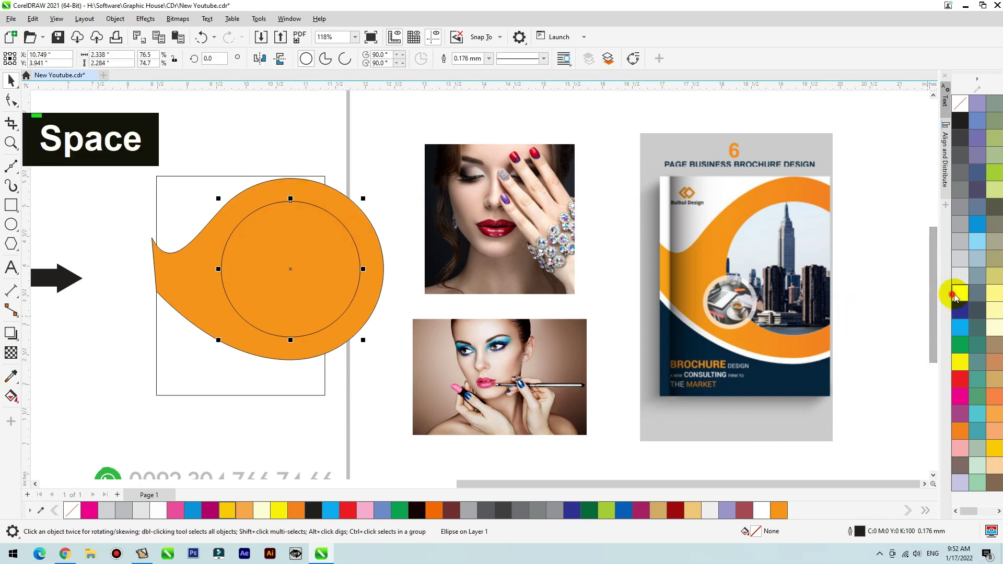
left_click(353, 208)
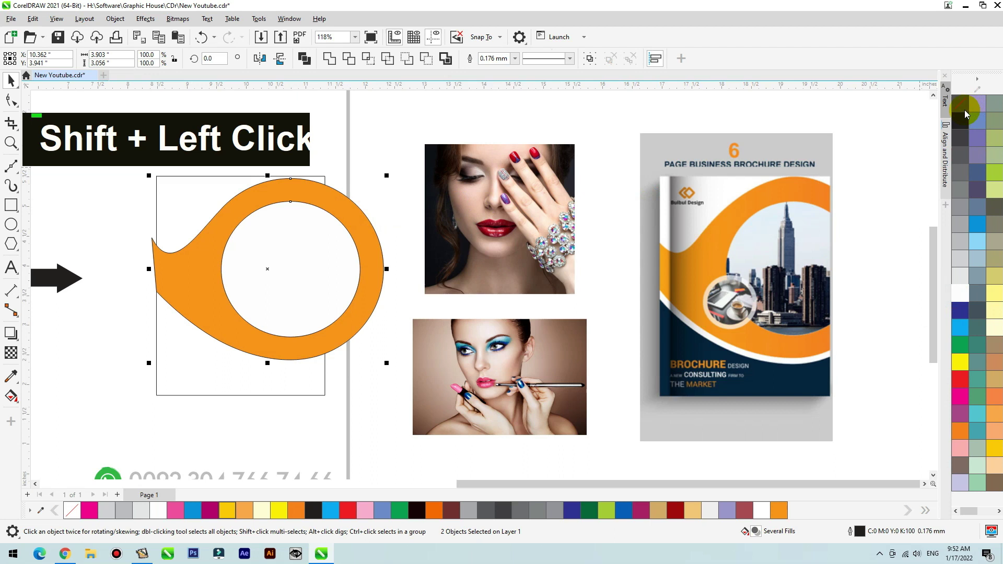
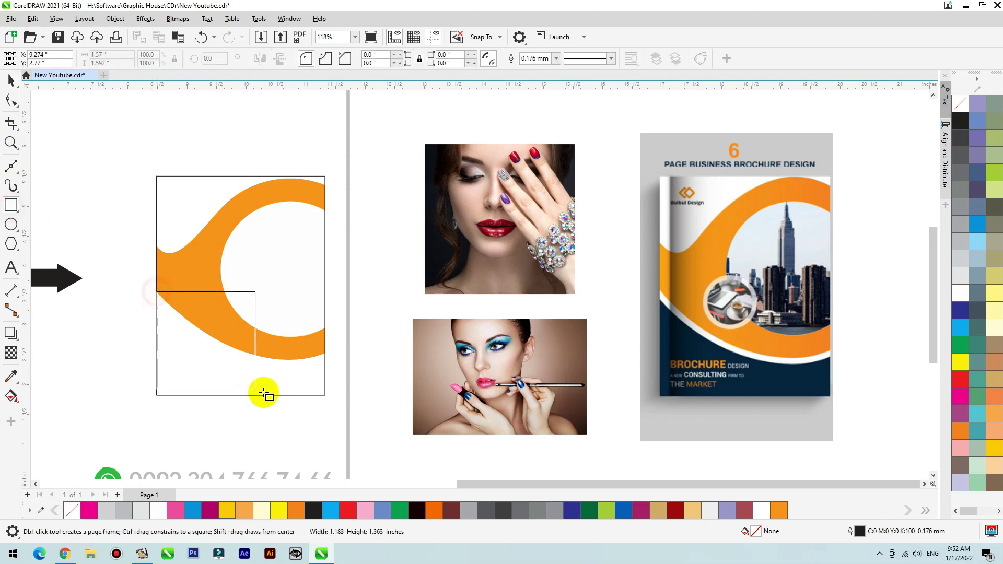
- Draw a navy rectangle over the lower page behind the swoosh with a 3 mm white outline
key("space")
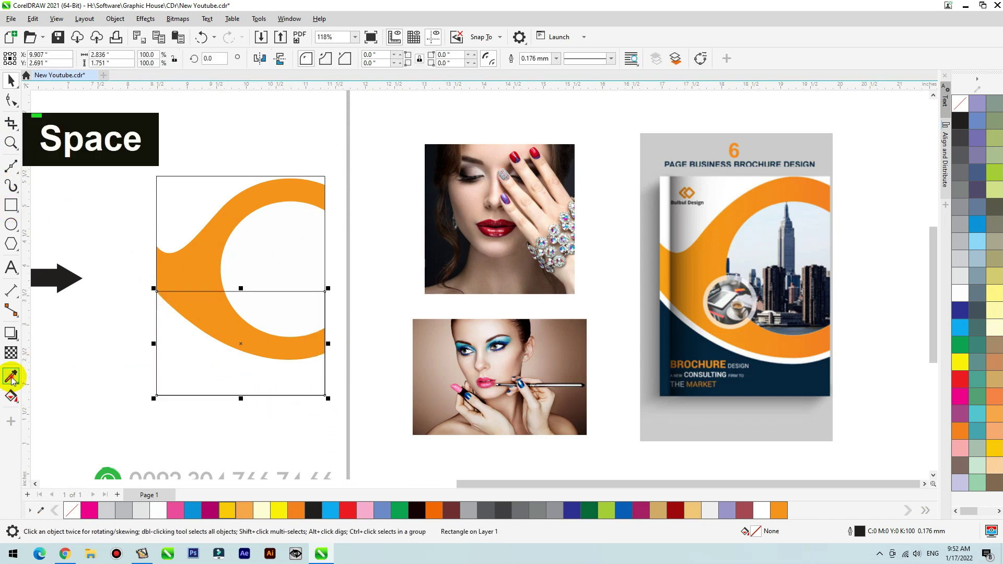
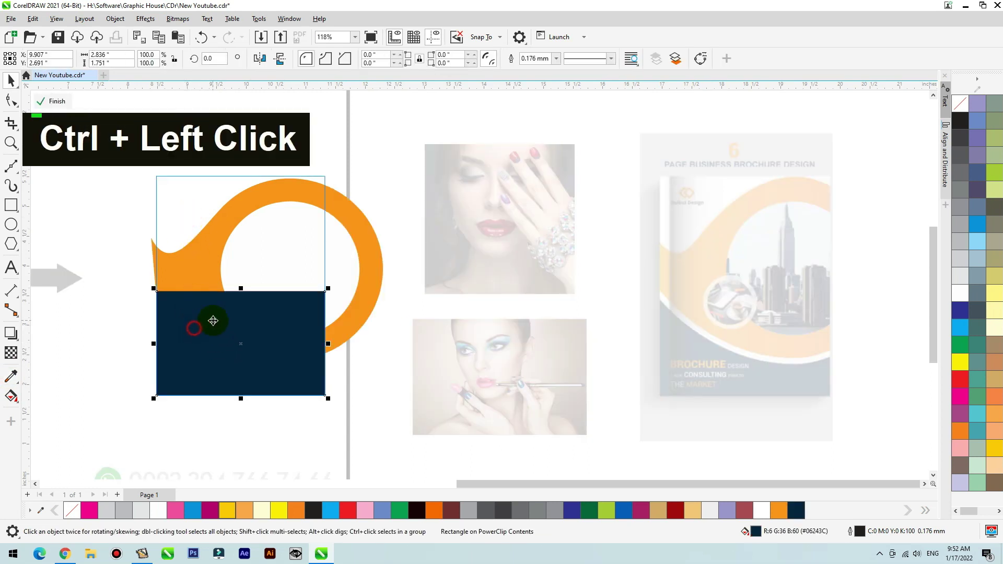
key("shift+Page_Down")
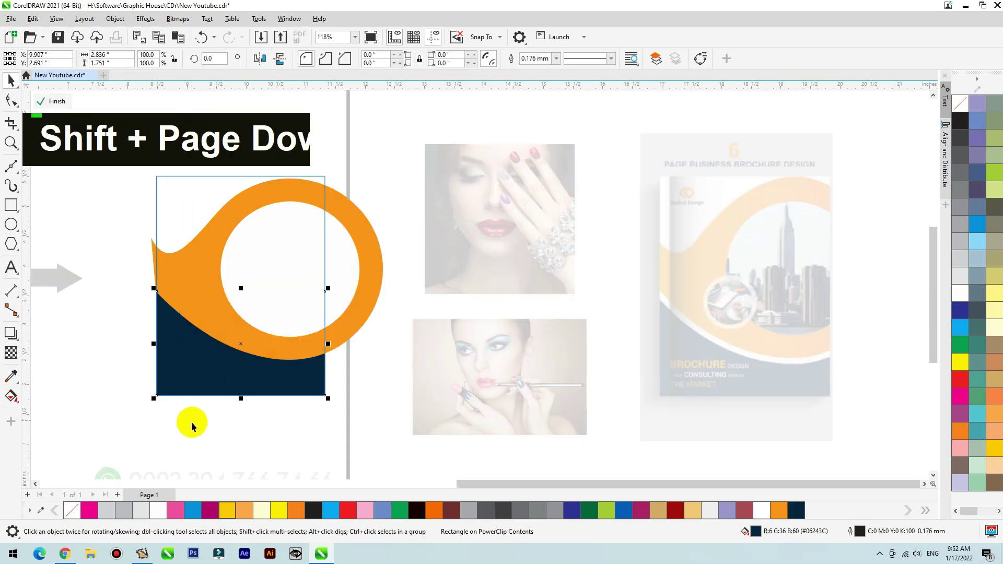
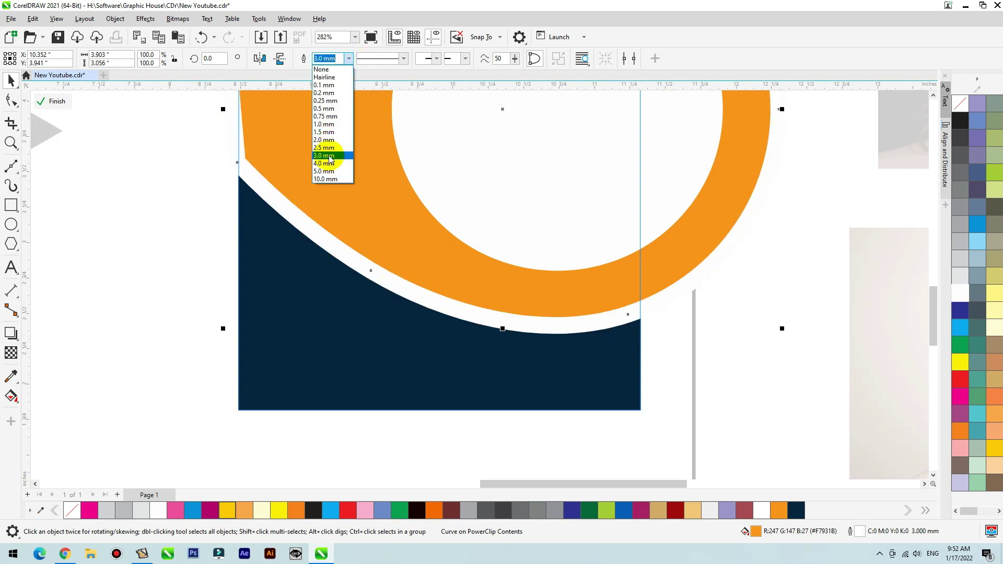
- Reduce the swoosh's white outline to 2.0 mm and tidy the nodes at its left end
scroll("down", 3)
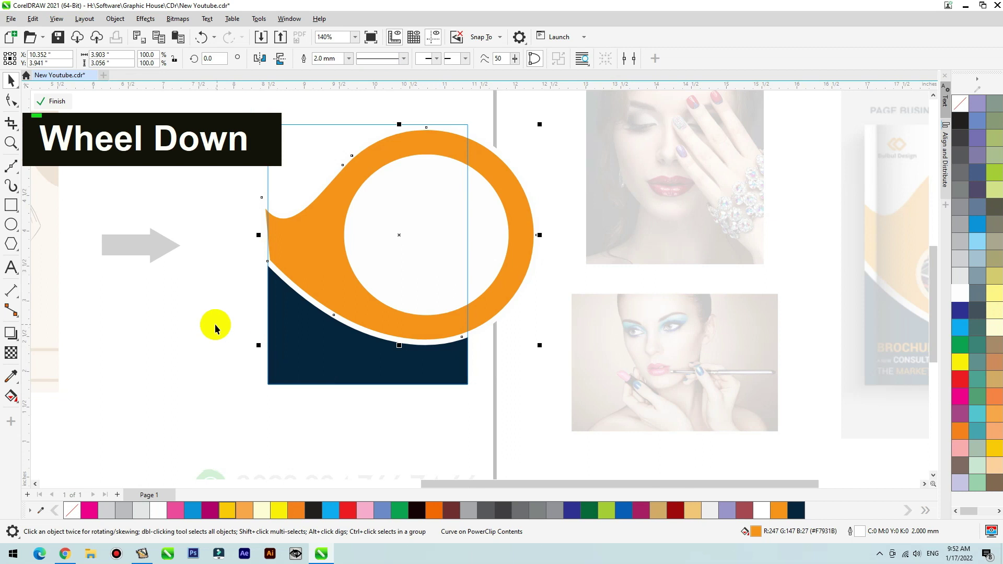
left_click(216, 326)
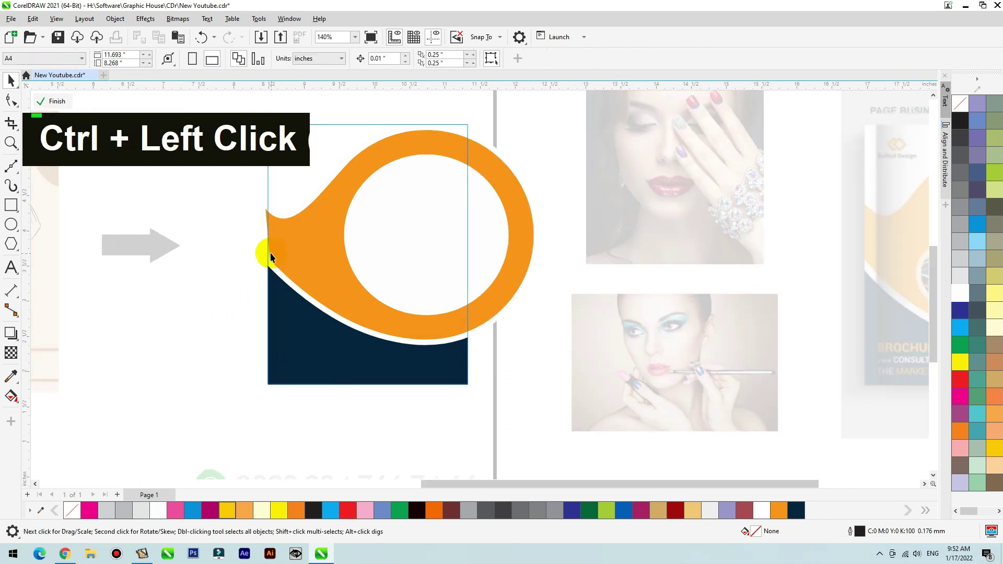
double_click(278, 258)
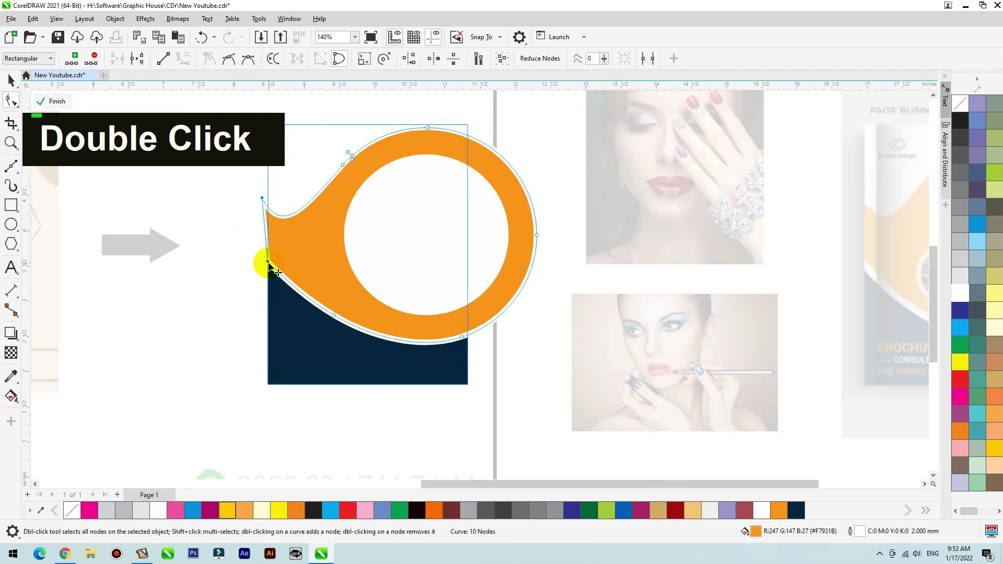
key("space")
left_click(185, 330)
left_click(270, 320)
scroll("down", 3)
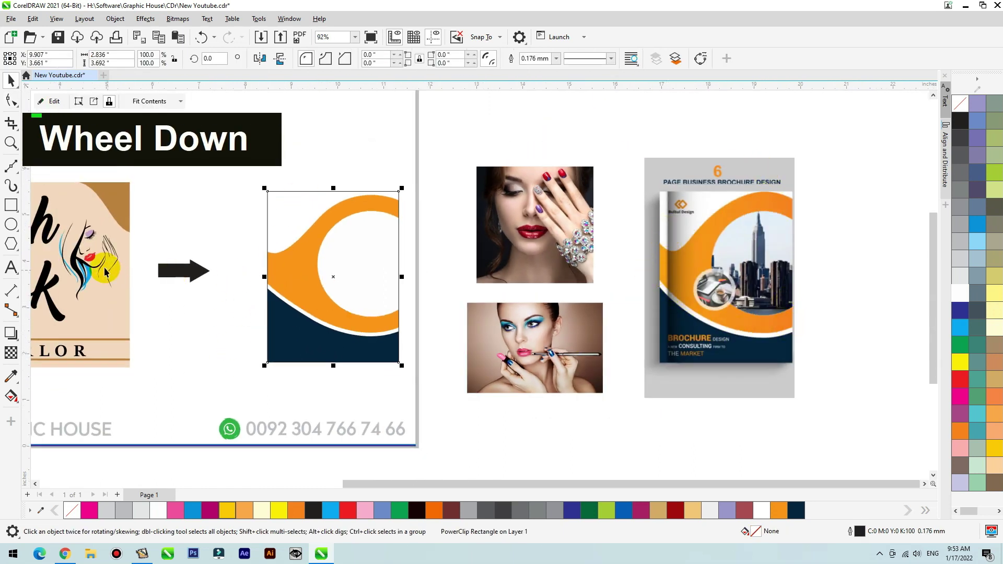
scroll("down", 3)
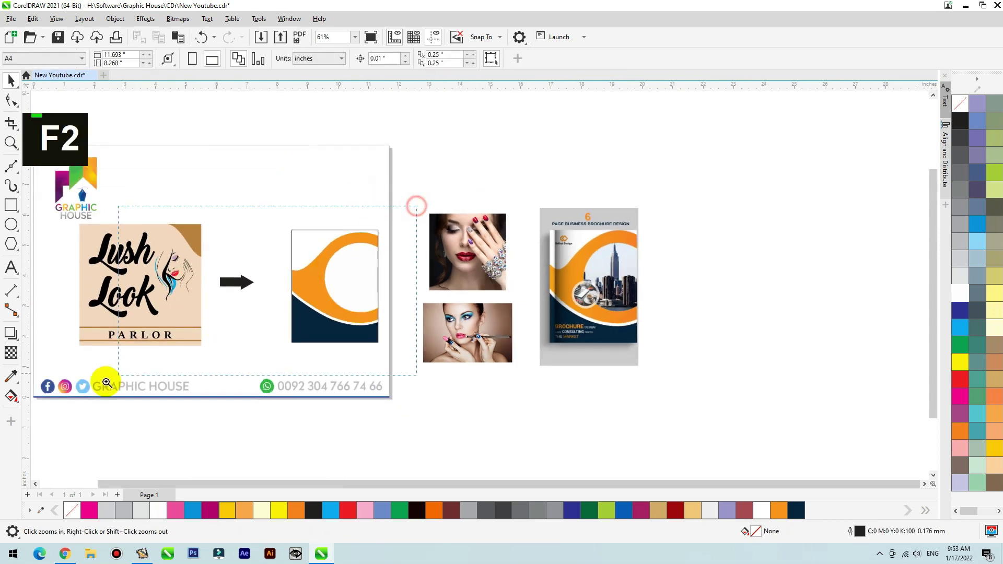
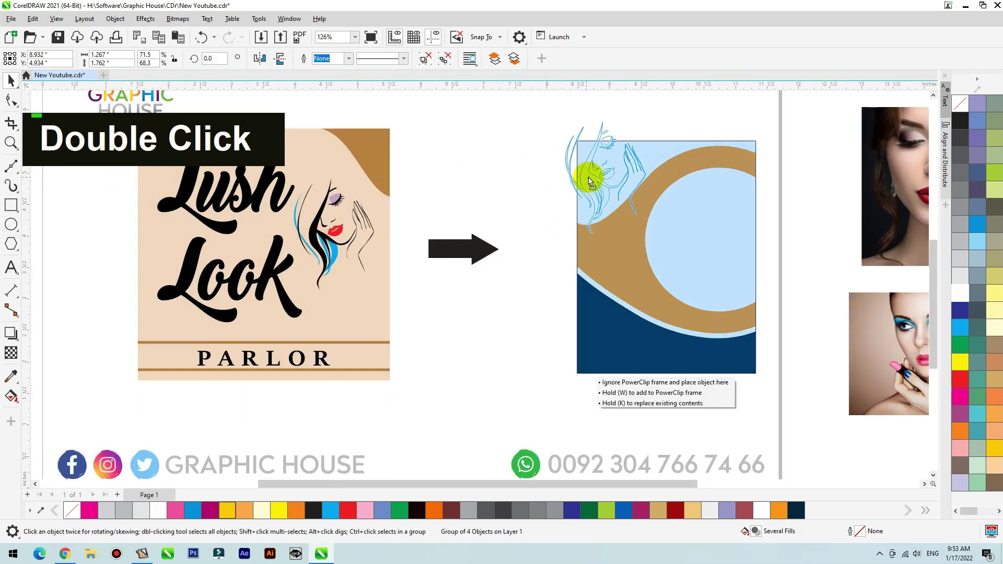
- Place the face illustration inside the cover's PowerClip and ungroup it
key("F2")
left_click(558, 128)
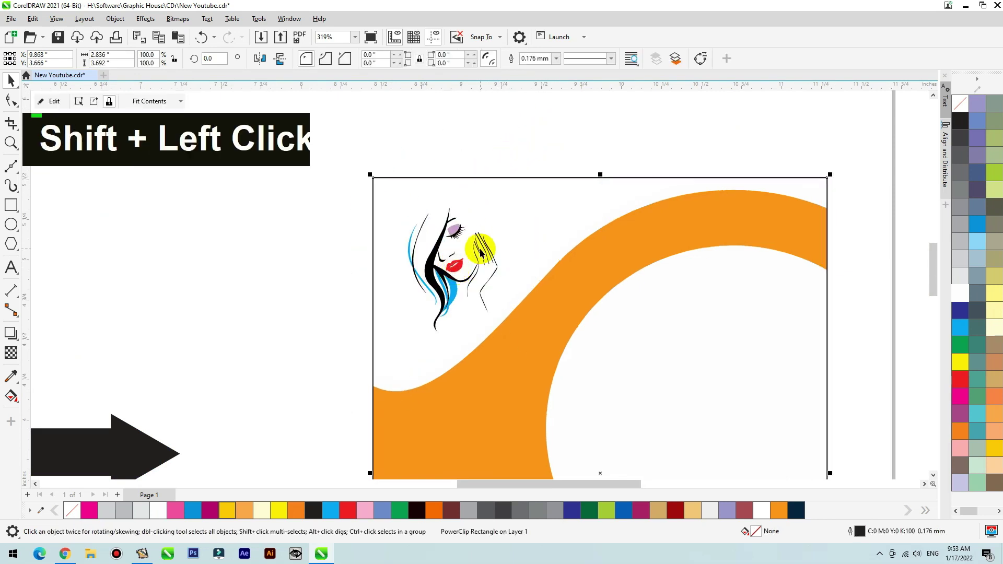
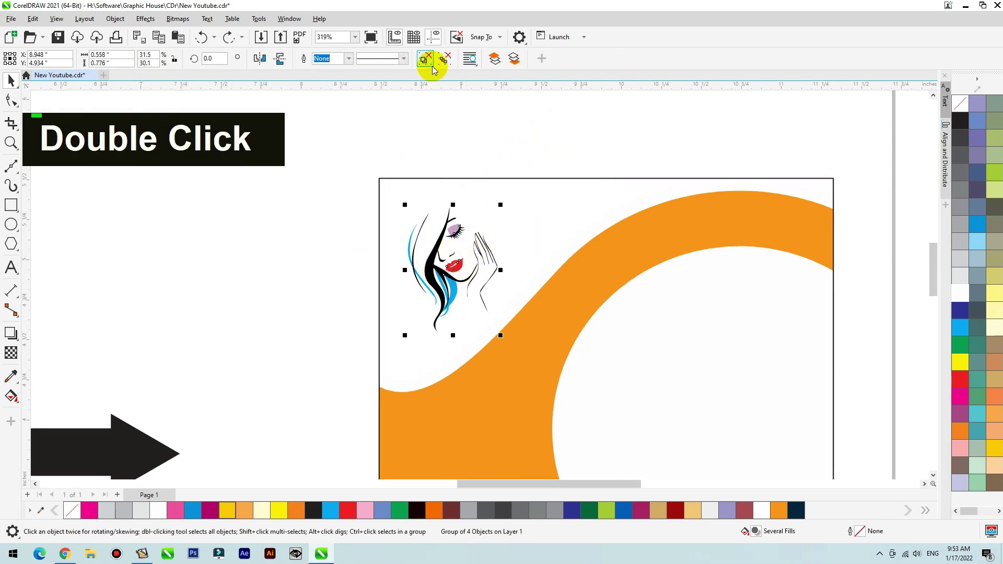
key("F2")
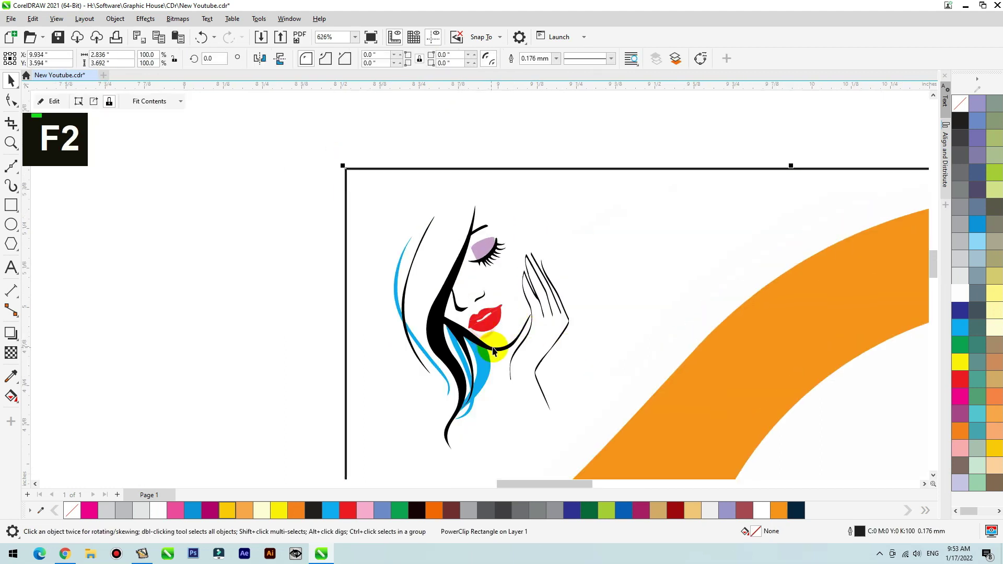
key("ctrl+z")
key("ctrl+z")
scroll("down", 3)
- Recolour the blue hair strands orange and the lips black, and duplicate the Lush Look text
double_click(351, 285)
key("ctrl+z")
key("F2")
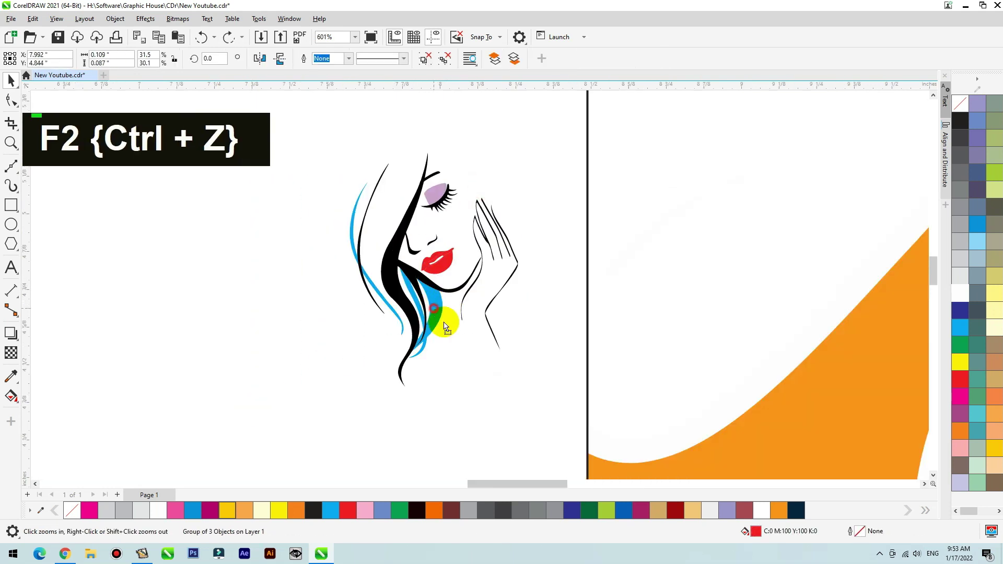
key("ctrl+z")
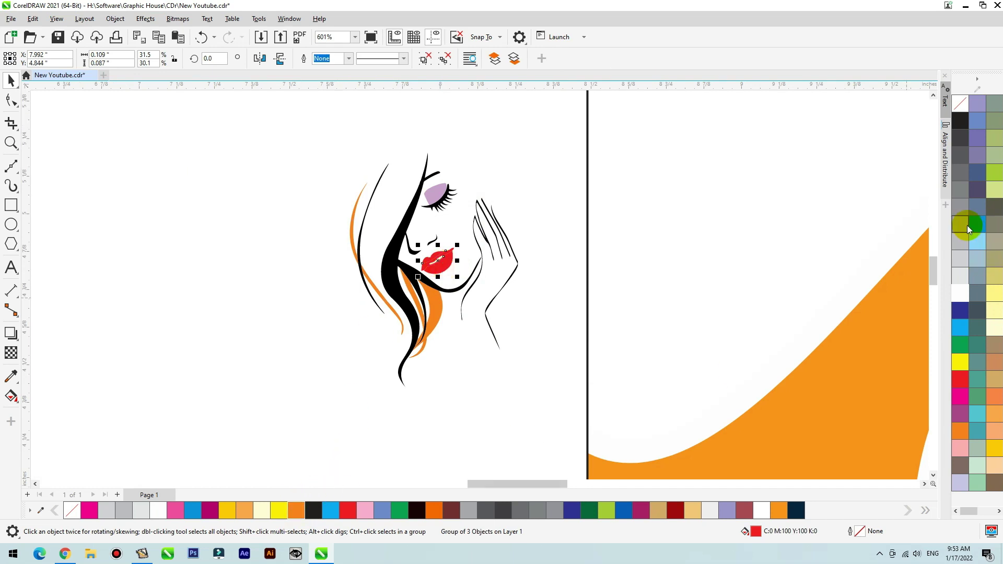
double_click(966, 187)
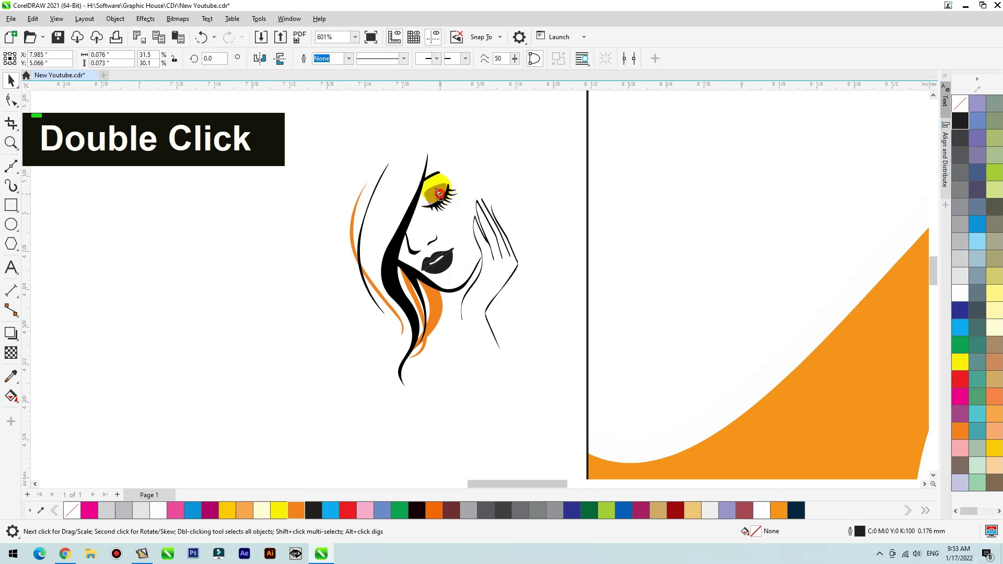
key("ctrl+z")
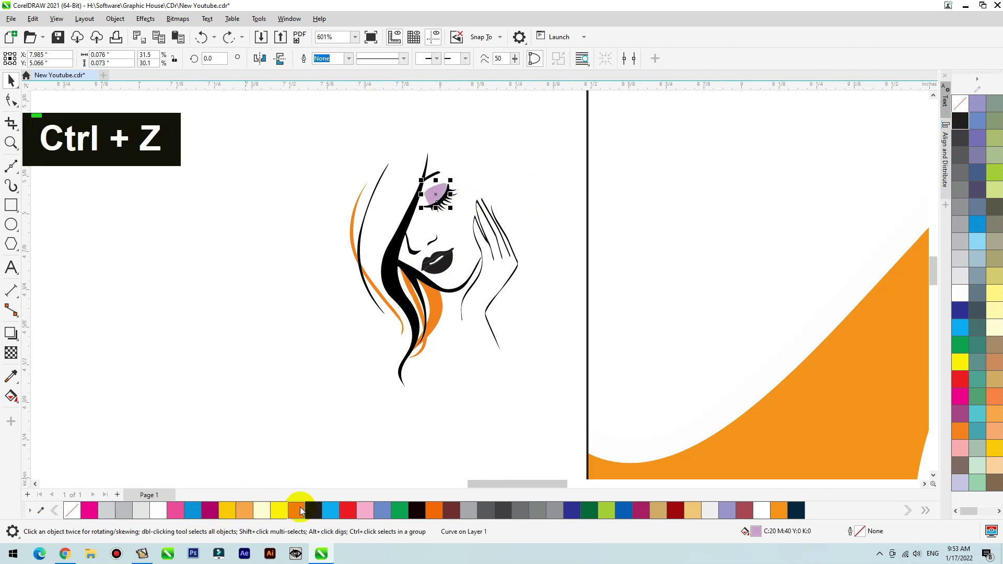
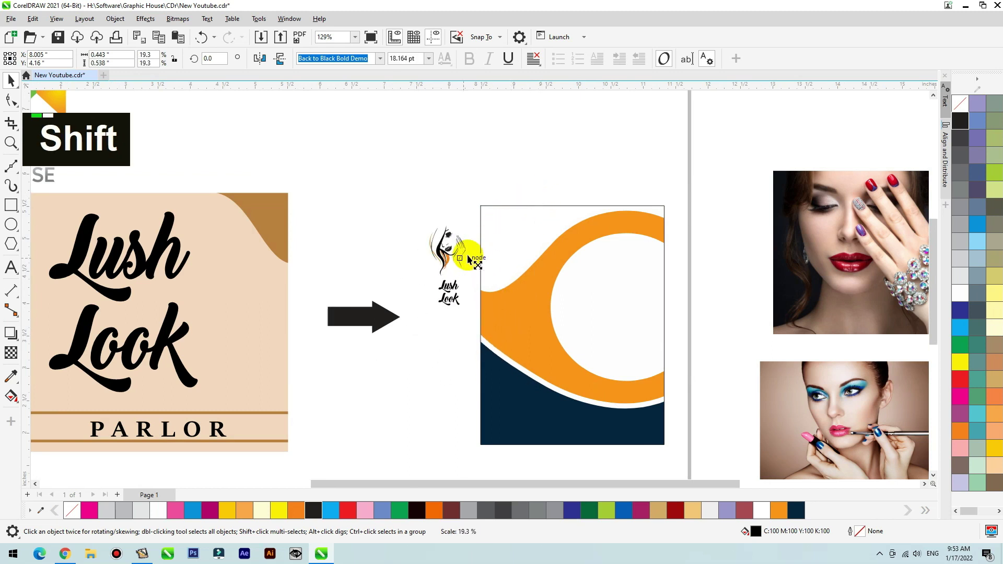
- Break apart Lush Look, colour Lush orange and group the title on one line
key("F2")
key("ctrl+k")
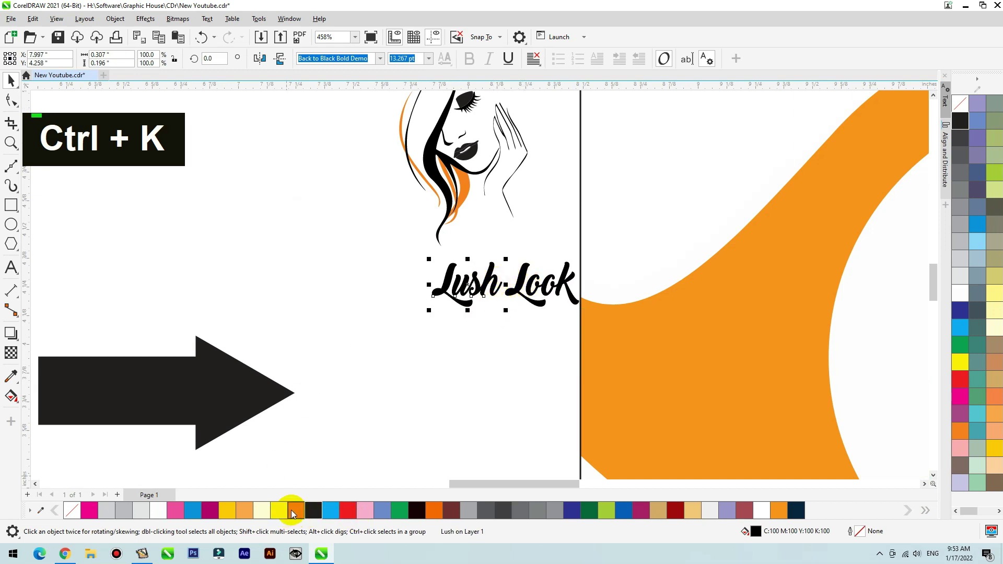
left_click(527, 285)
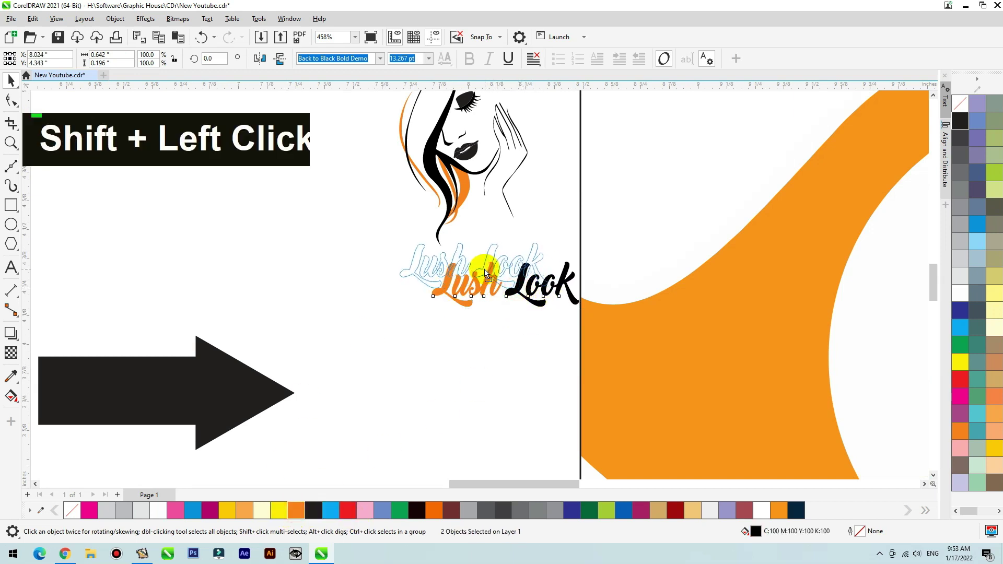
key("ctrl+g")
scroll("down", 3)
- Scale the face-and-title logo down into the cover's upper corner above the swoosh
double_click(439, 231)
key("F2")
left_click(485, 136)
scroll("down", 3)
key("shift+F2")
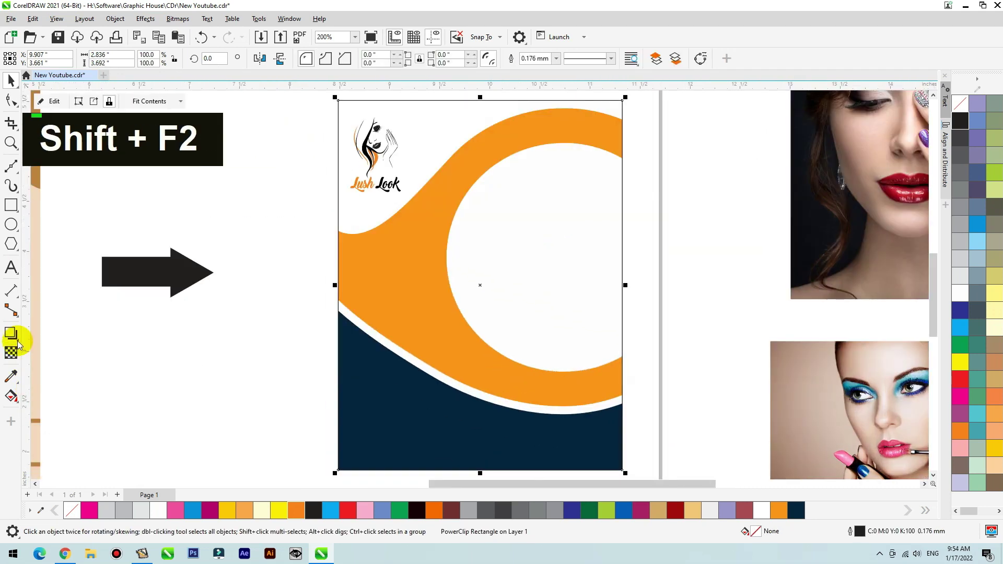
- Move the black Lush Look and PARLOR lettering from the reference card to the cover's lower-left edge
double_click(35, 349)
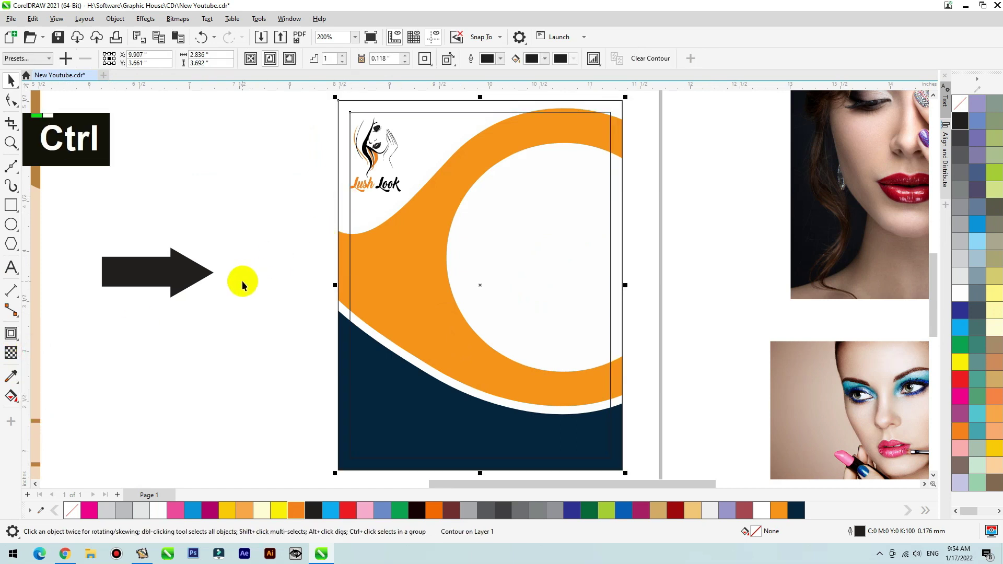
key("ctrl+k")
key("ctrl+z")
scroll("down", 3)
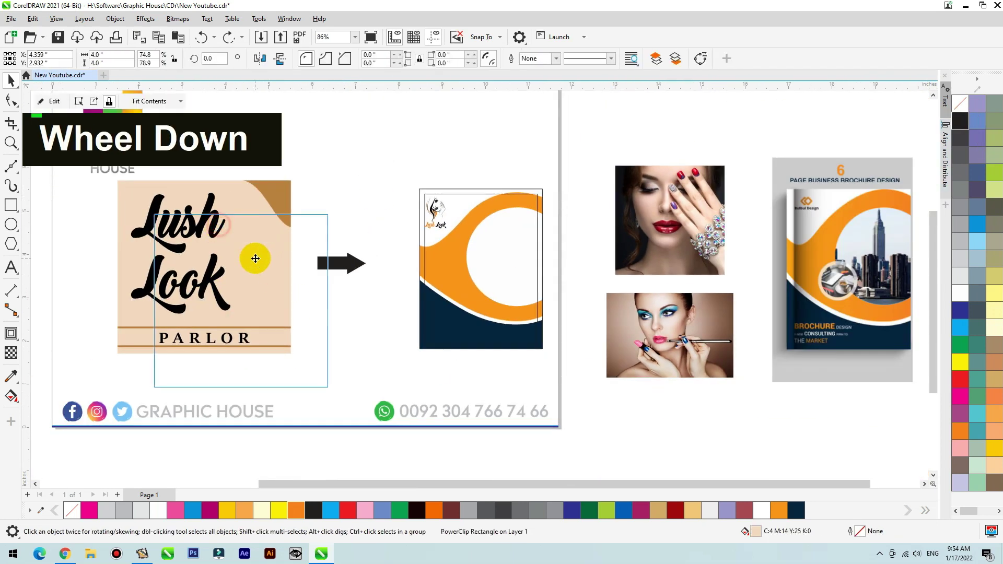
key("ctrl+z")
double_click(216, 287)
left_click(211, 344)
- Place the title on the navy wave, break it apart, colour Lush orange and Look and PARLOR white
type("c")
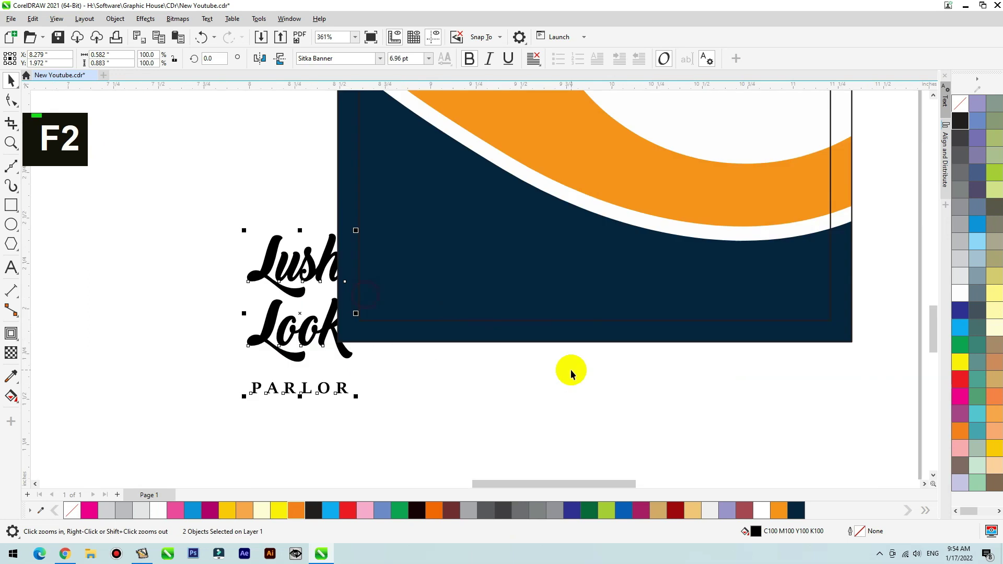
key("shift+Page_Up")
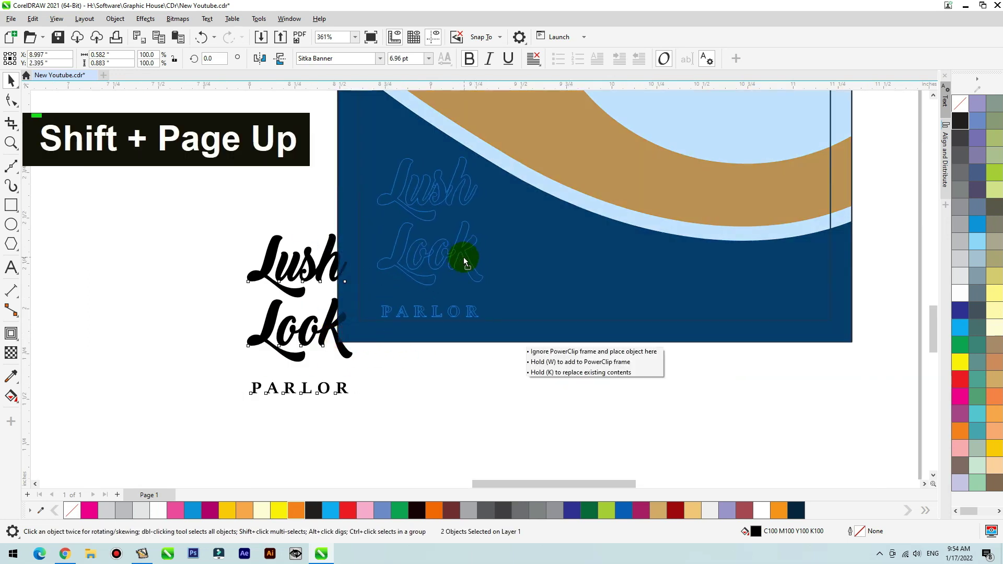
double_click(443, 255)
key("ctrl+k")
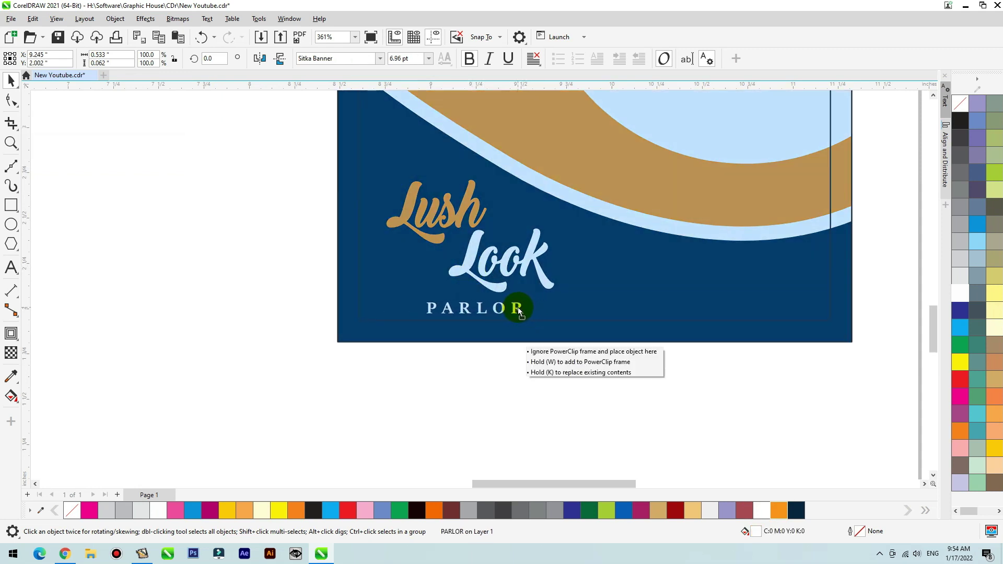
- Draw a small orange rectangle as a bar to the left of PARLOR
key("F2")
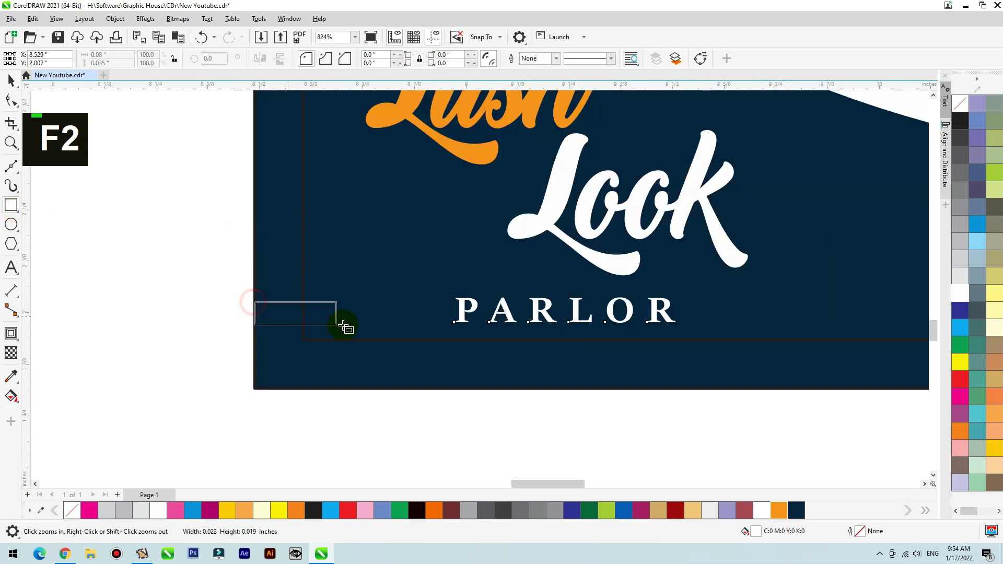
key("space")
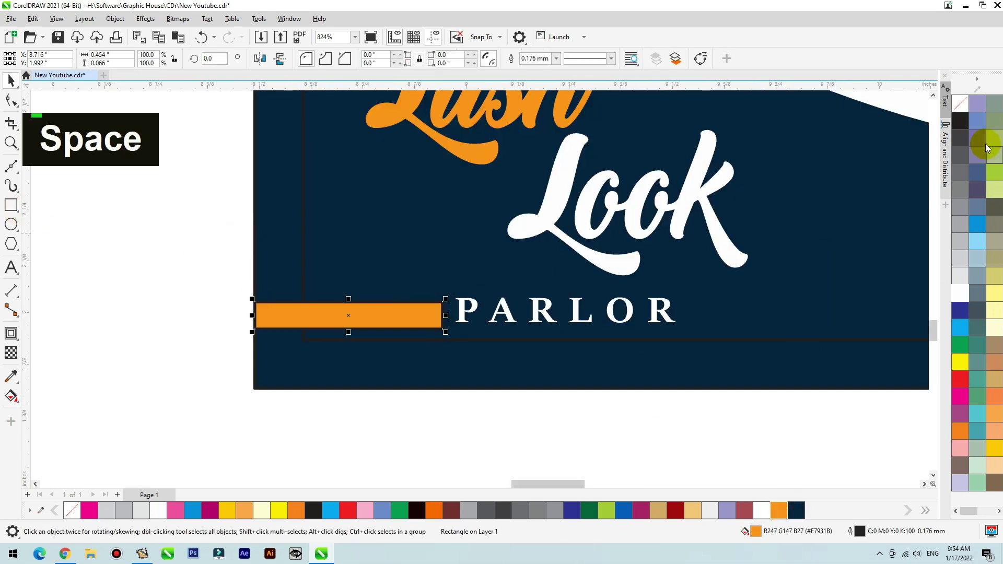
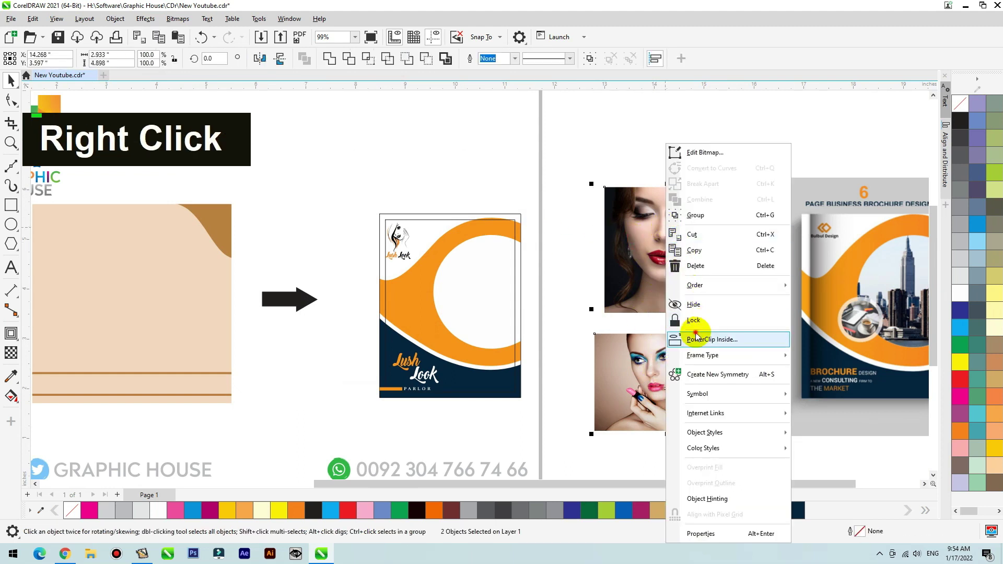
- PowerClip the model photos into the cover shape and the first photo into the large circle
left_click(520, 233)
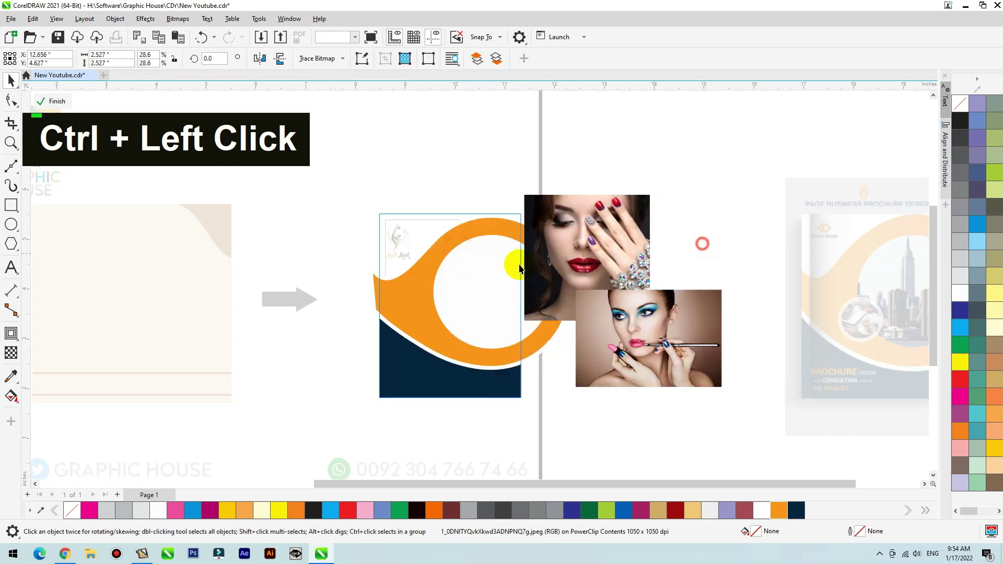
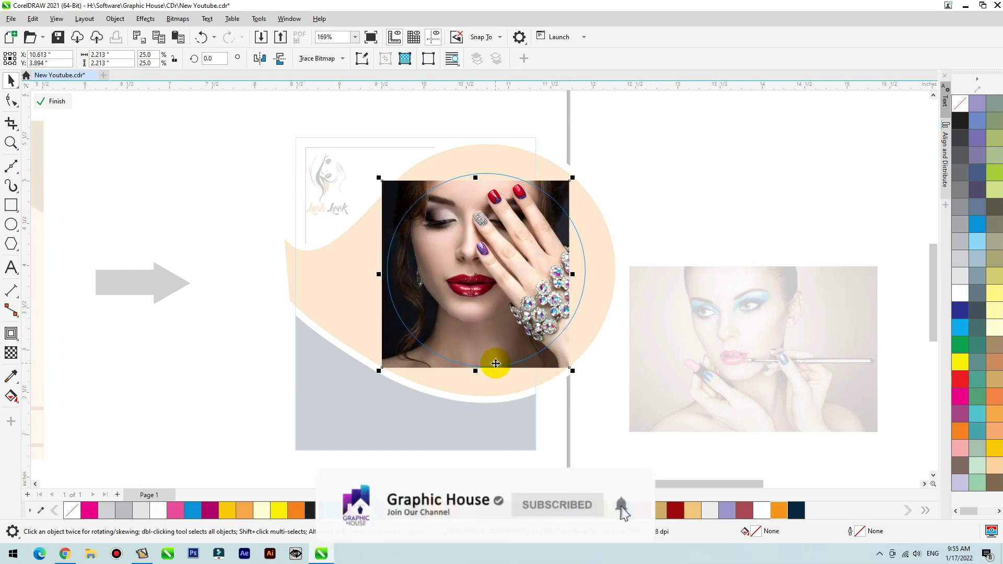
right_click(500, 137)
key("Down")
left_click(679, 186)
- Adjust the clipped photo and add a small white circle on the large circle's lower-left edge
double_click(446, 229)
scroll("down", 3)
double_click(501, 235)
right_click(470, 245)
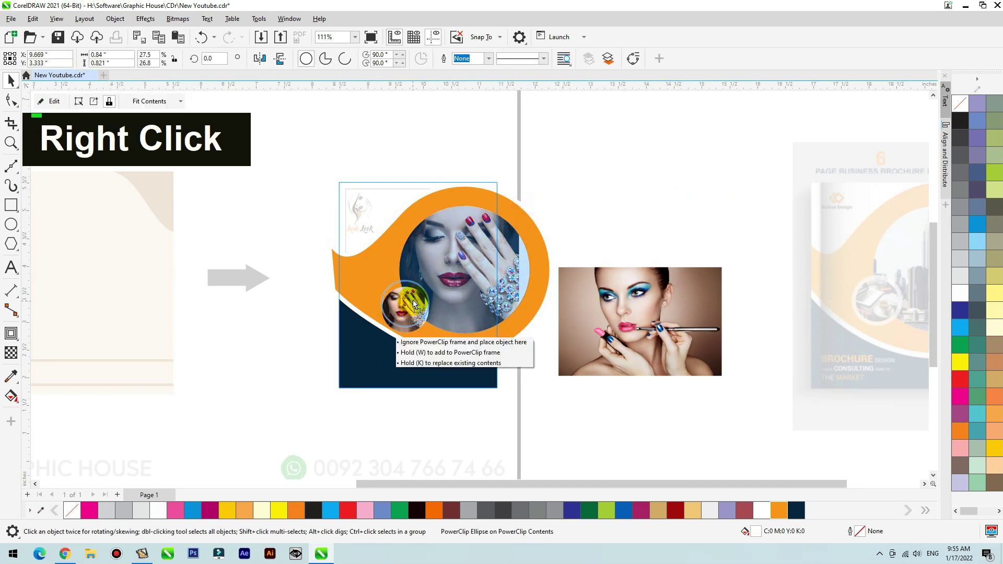
key("F2")
- PowerClip the second model photo inside the small circle and fill it proportionally
type("|")
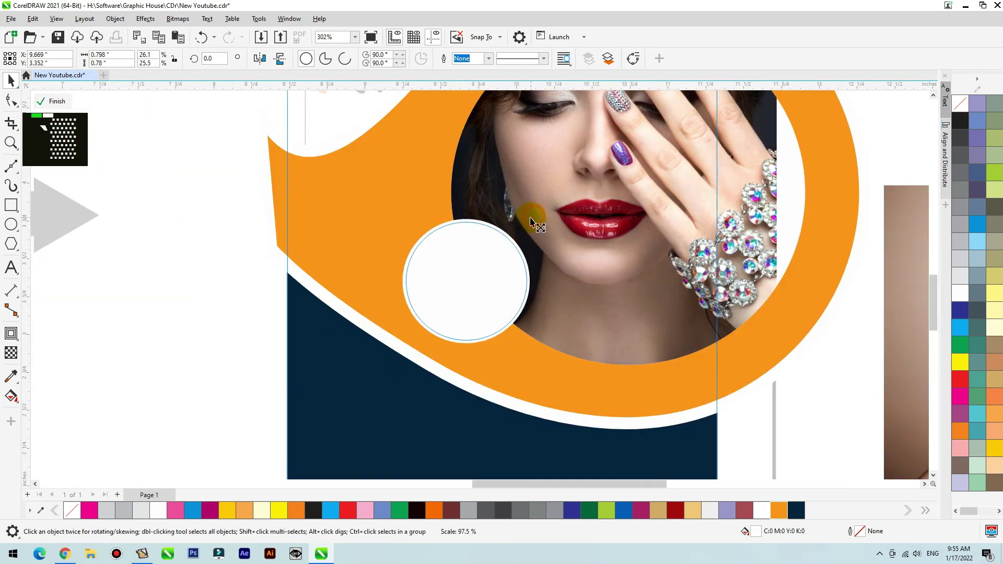
right_click(526, 223)
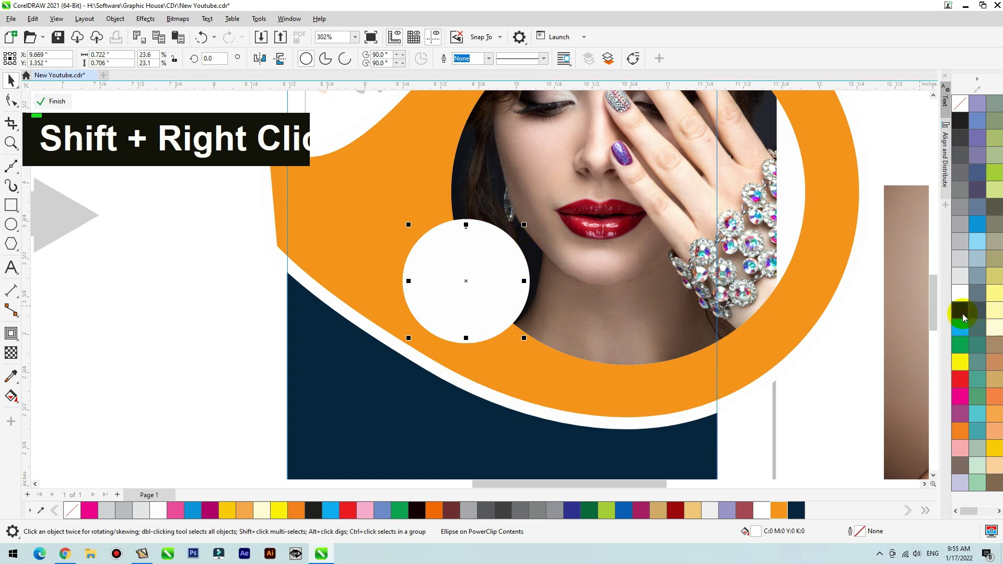
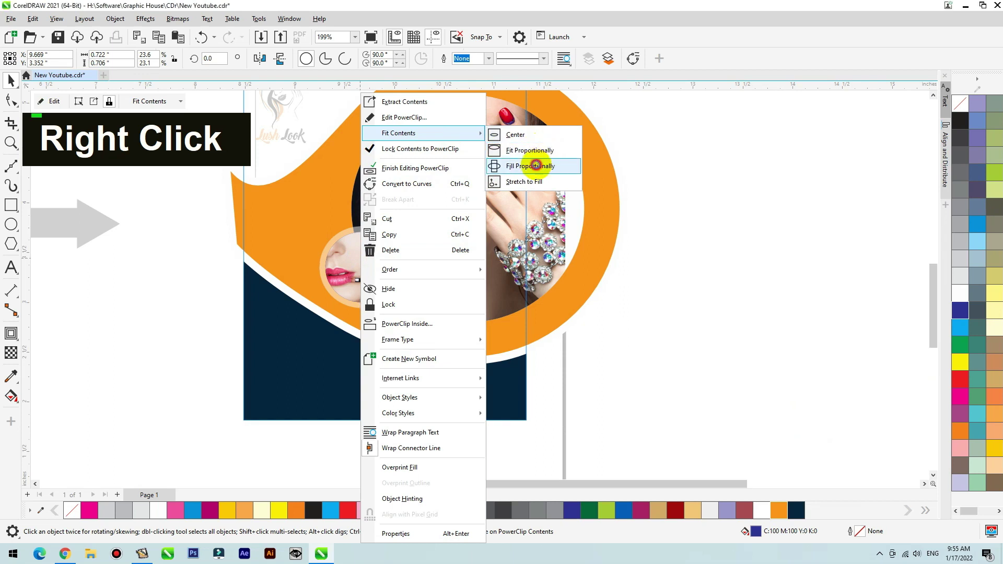
key("F2")
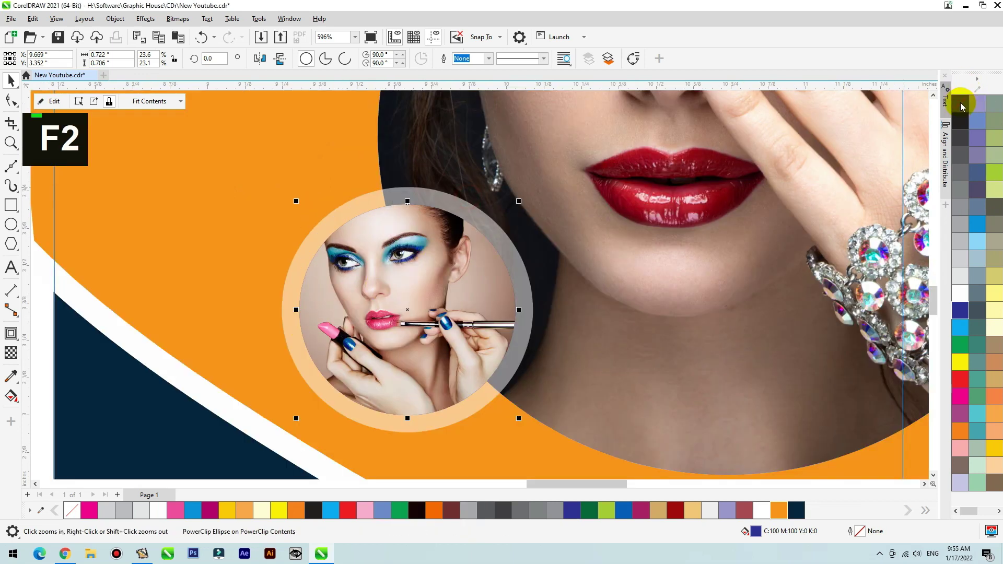
scroll("down", 3)
left_click(717, 197)
scroll("down", 3)
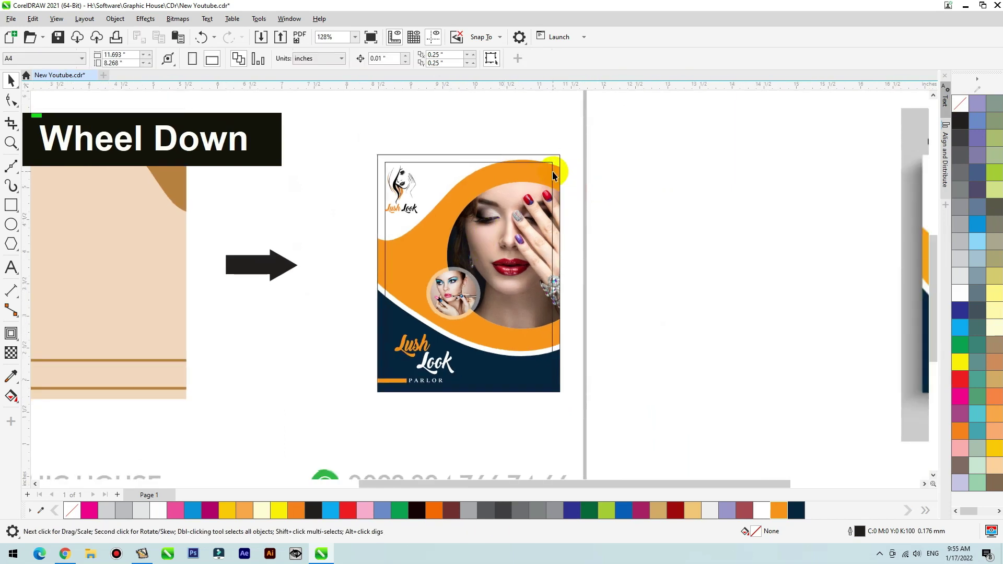
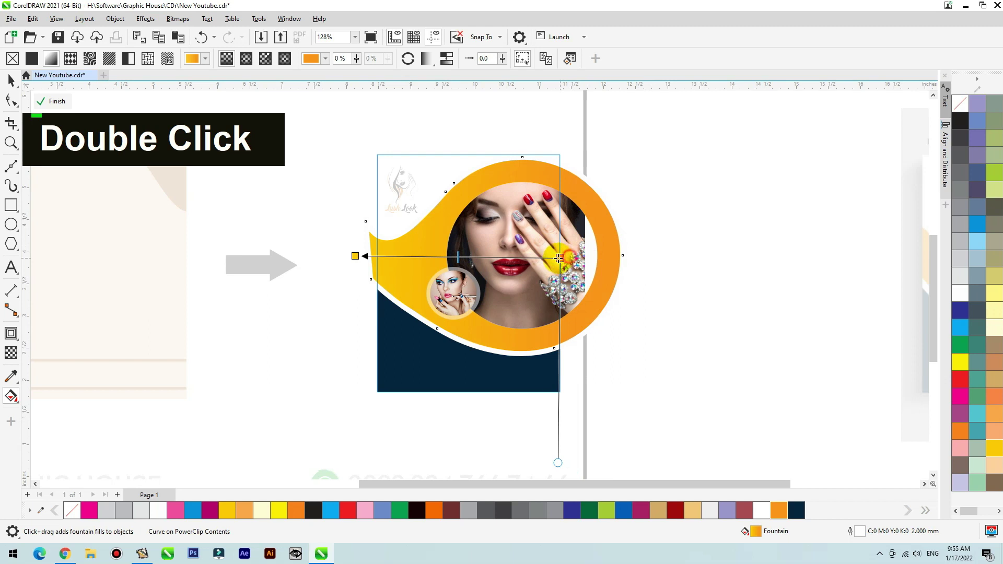
- Apply a yellow-to-orange fountain fill to the swoosh and exit the PowerClip
key("space")
left_click(699, 190)
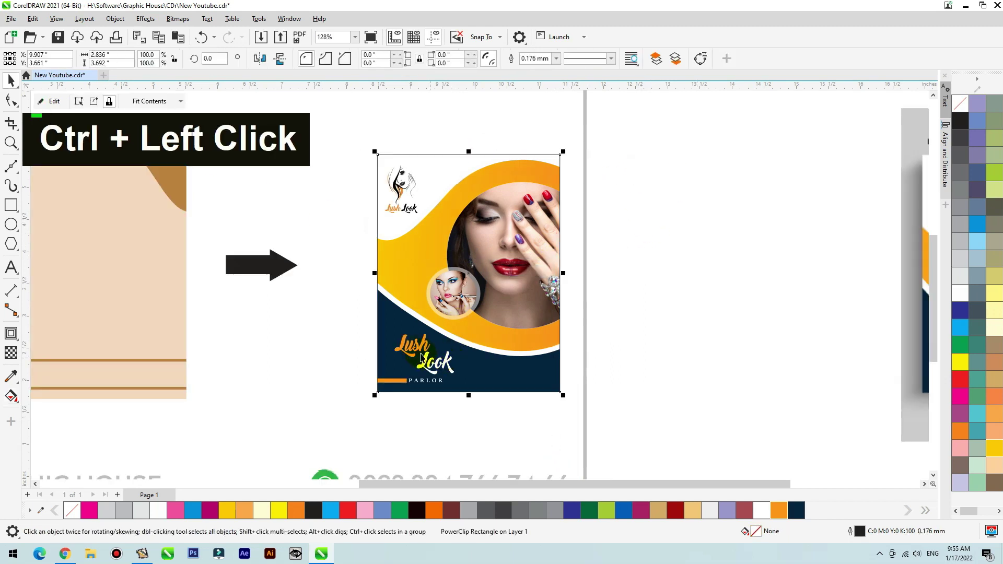
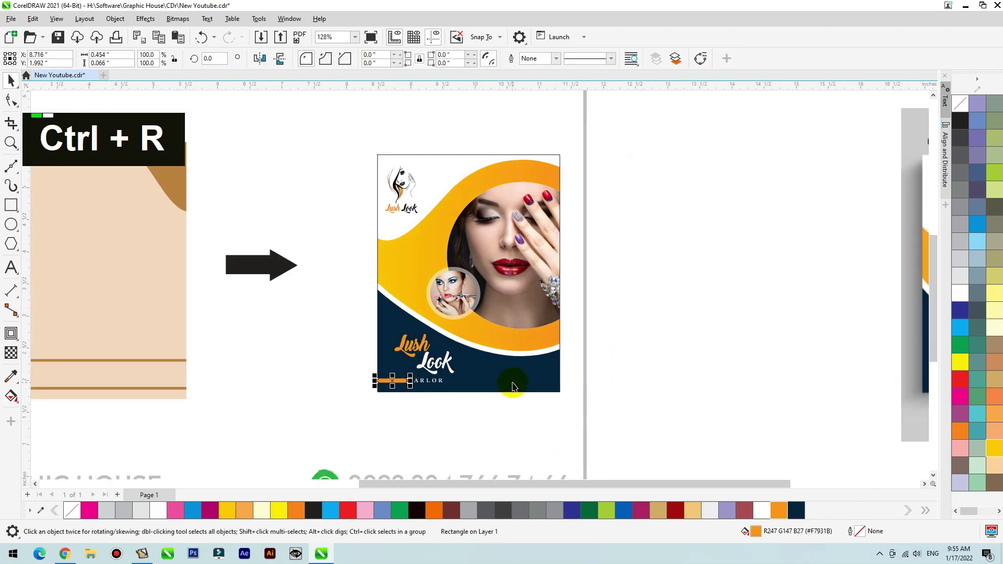
- Move the sample brochure bitmap beside the finished cover and zoom in to compare
left_click(514, 385)
scroll("down", 3)
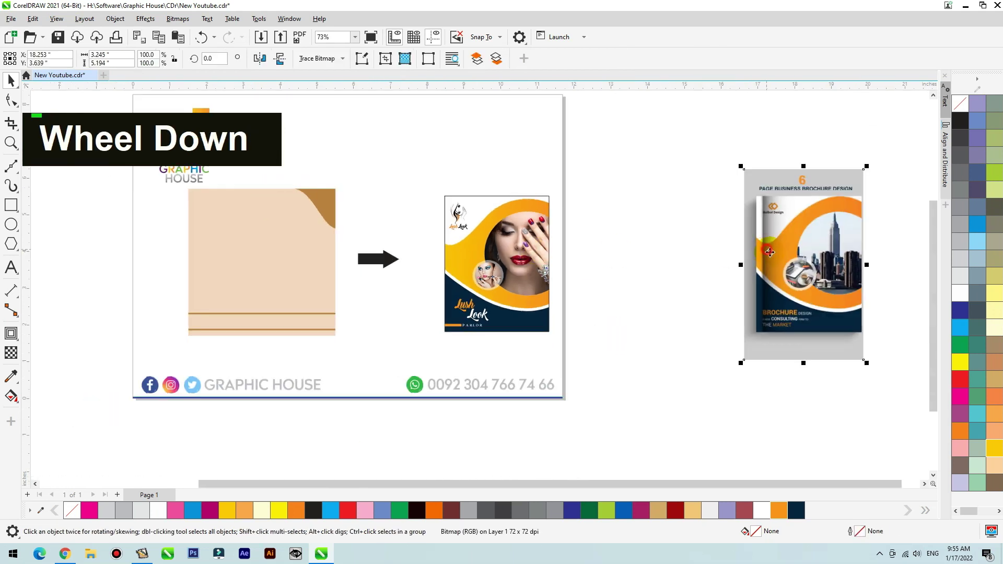
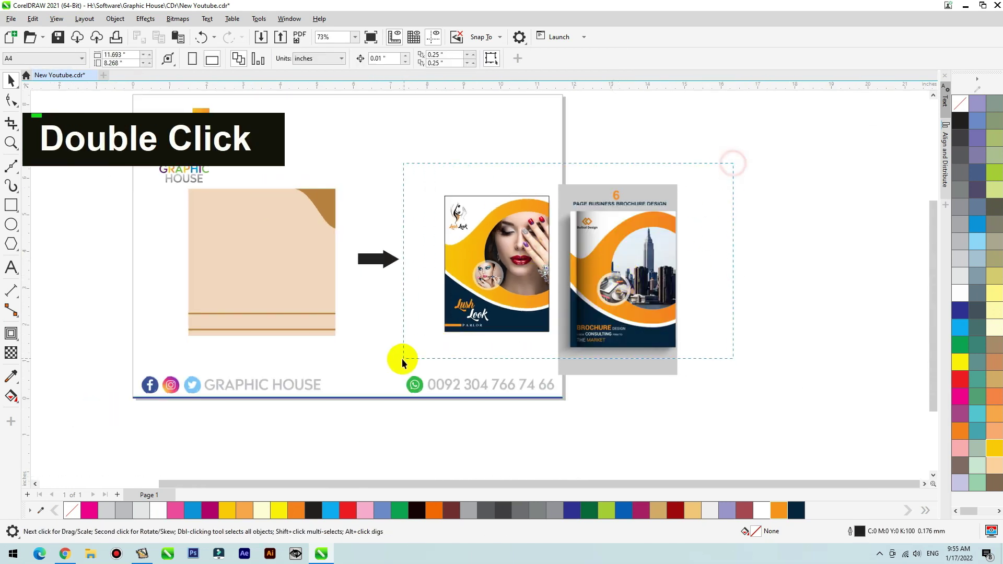
key("shift+F2")
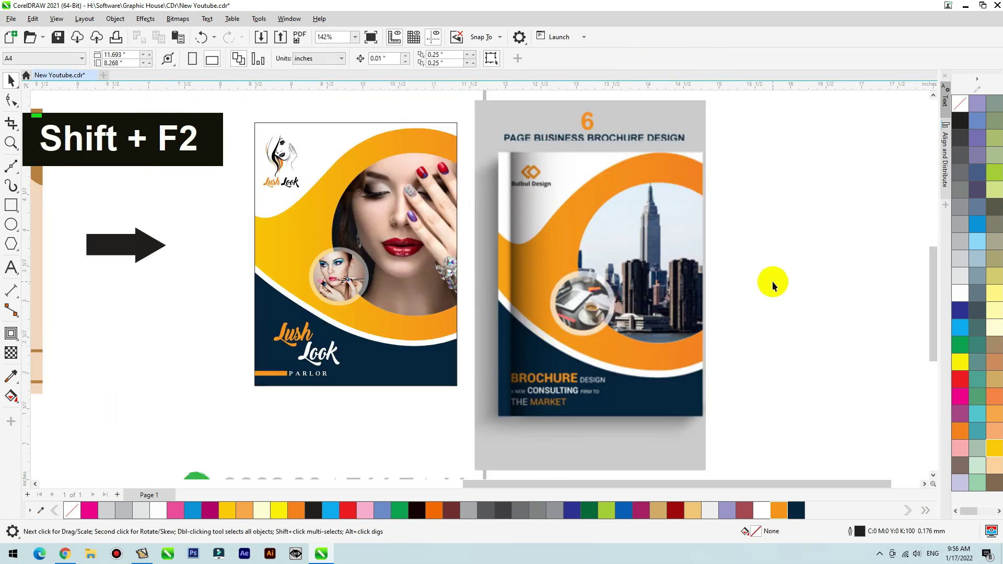